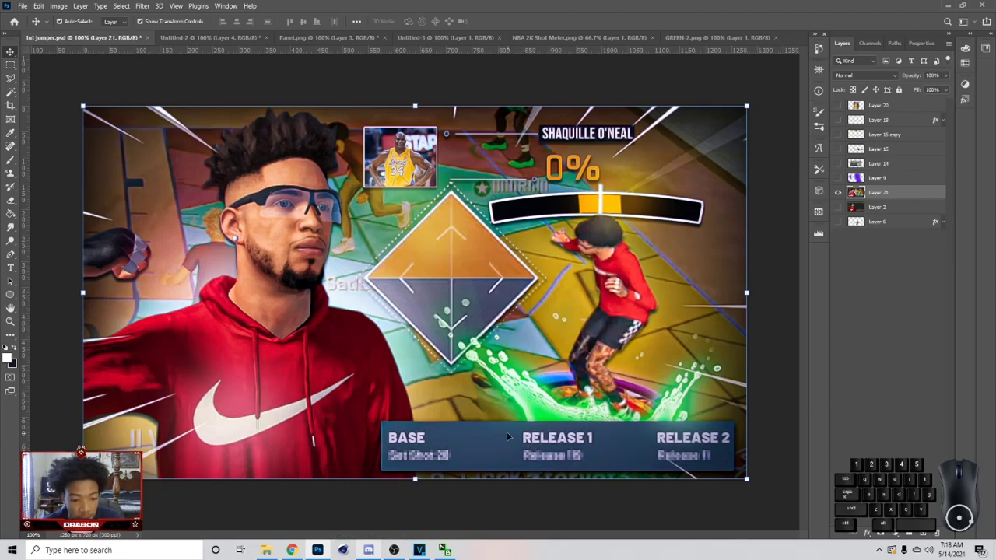
From the thumbnail document, browse the Recycled GFX Pack folder for an image to open.
left_click(200, 43)
left_click(28, 5)
left_click(34, 26)
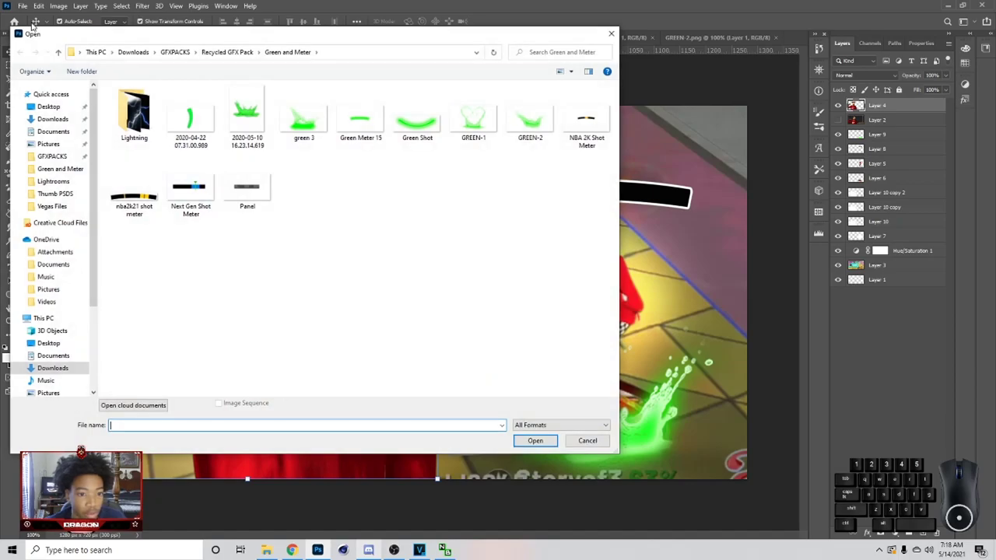
left_click(64, 49)
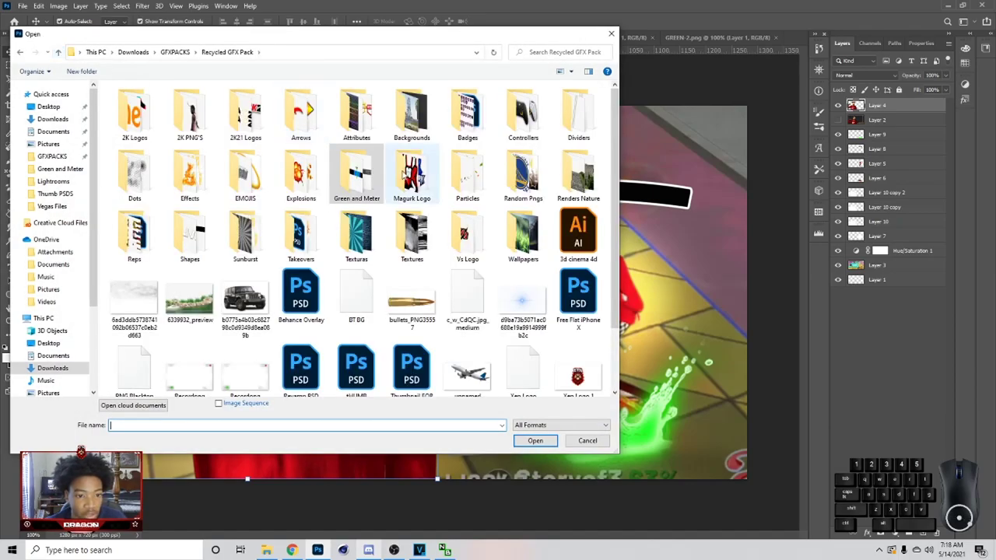
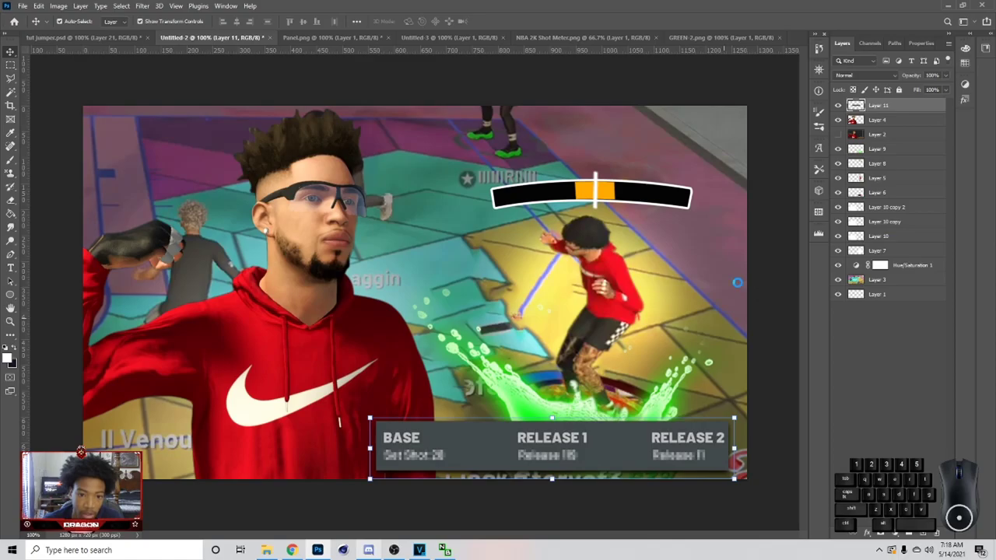
left_click(603, 484)
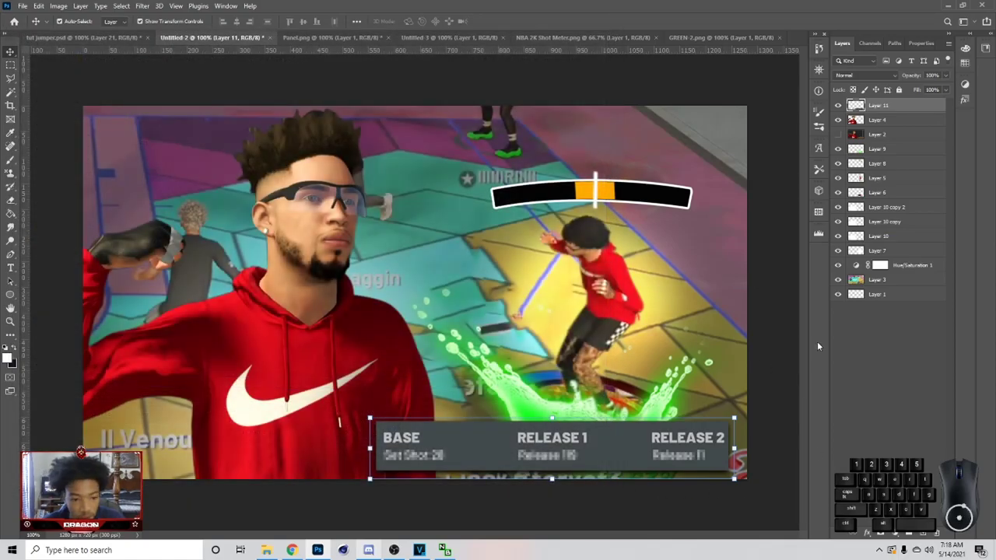
left_click(735, 474)
Check the finished reference thumbnail, then show the YouTube jump shot creator video full screen.
left_click(128, 39)
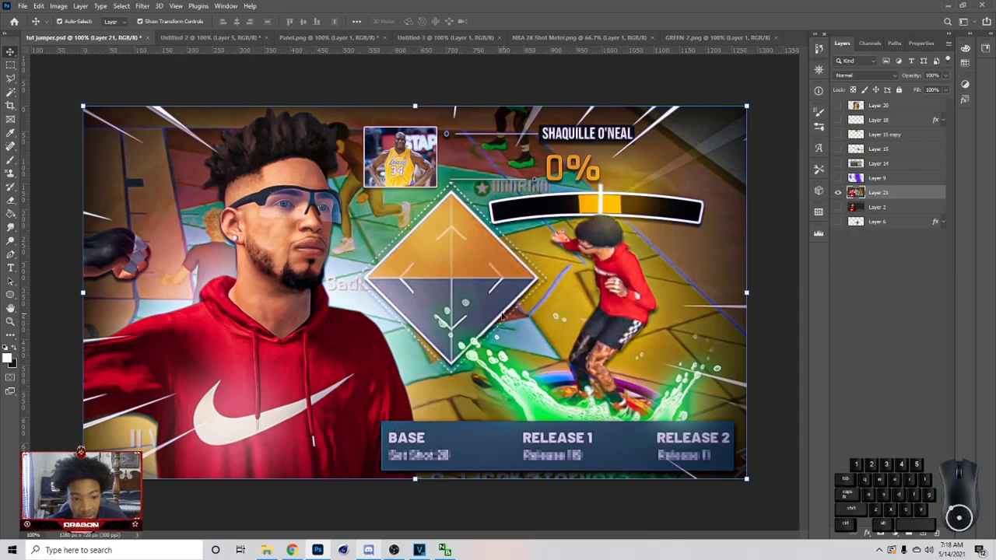
left_click(501, 336)
left_click(500, 336)
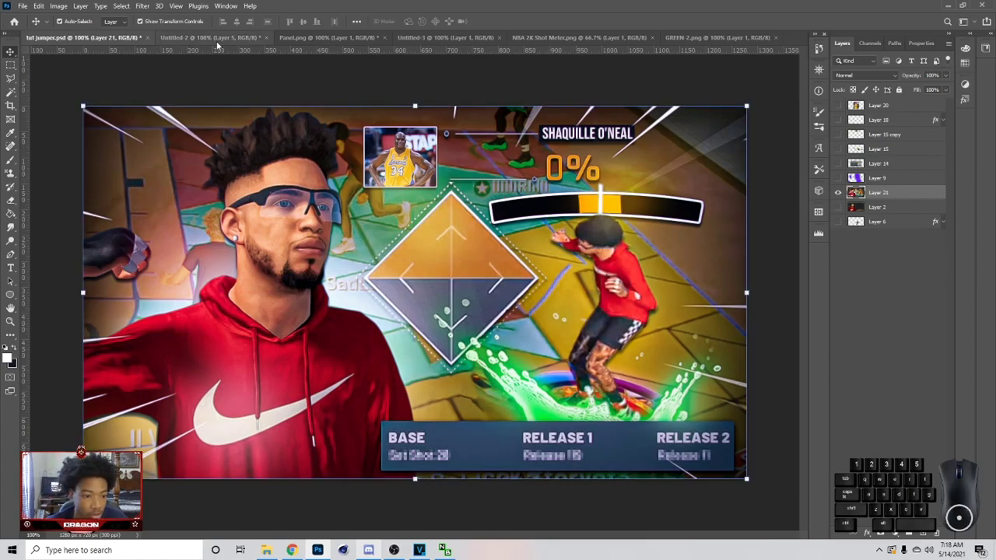
left_click(463, 336)
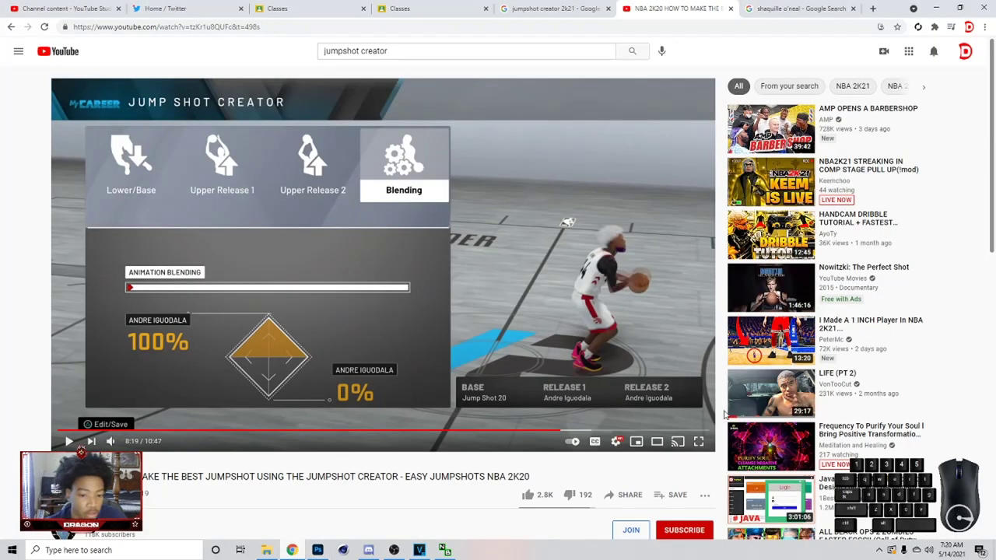
left_click(91, 439)
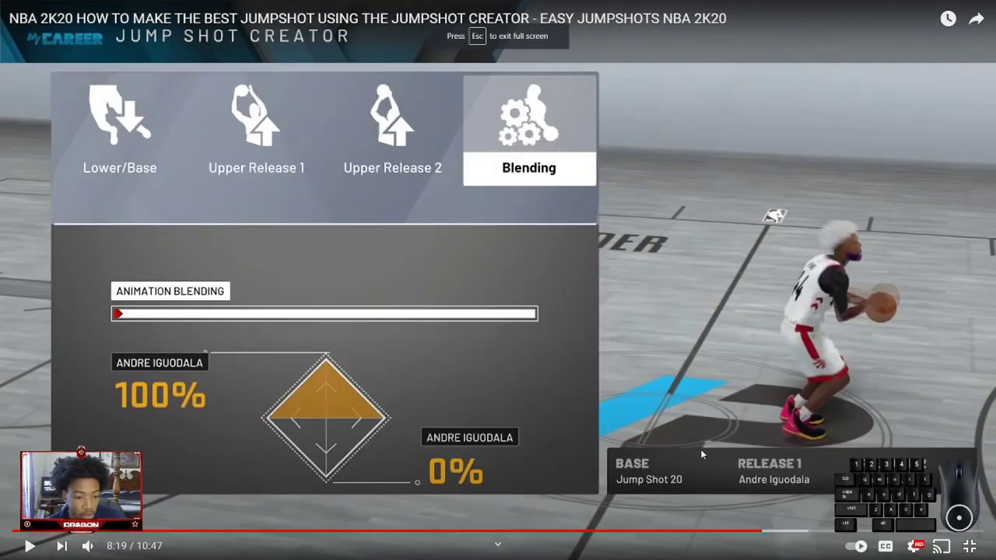
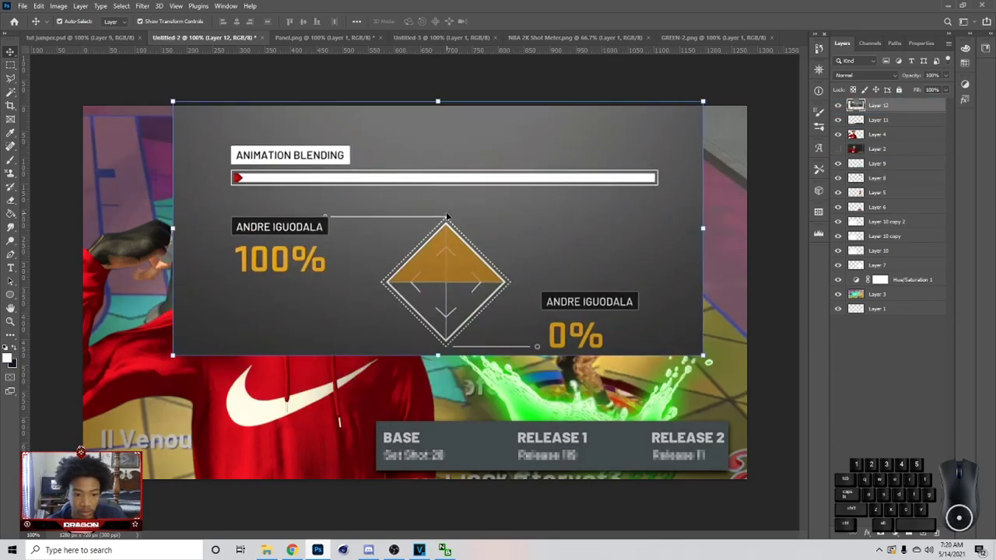
Zoom in on the captured Animation Blending screen.
key("w")
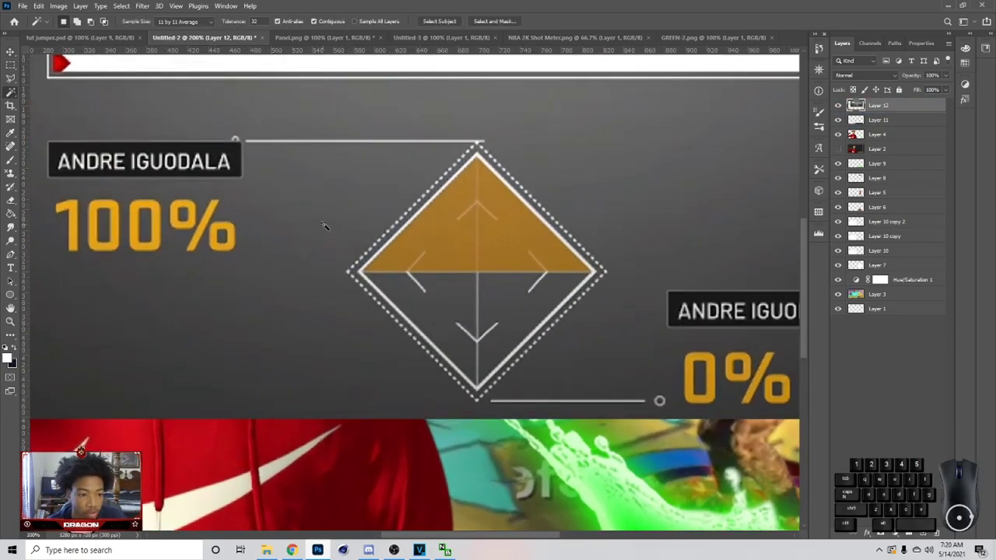
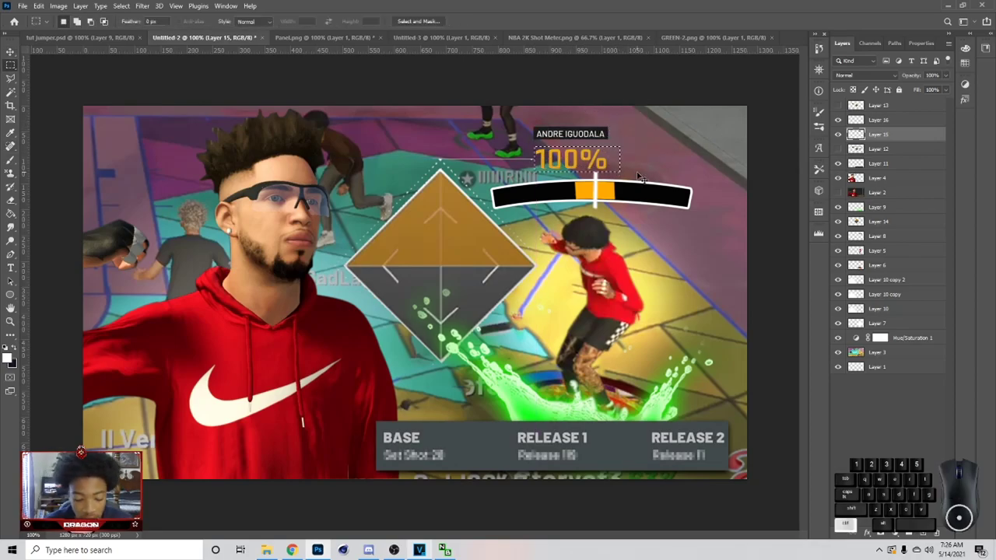
Give the blending diamond layer an adjusted drop shadow via its layer style.
left_click(841, 146)
right_click(891, 135)
left_click(18, 57)
double_click(18, 58)
right_click(919, 238)
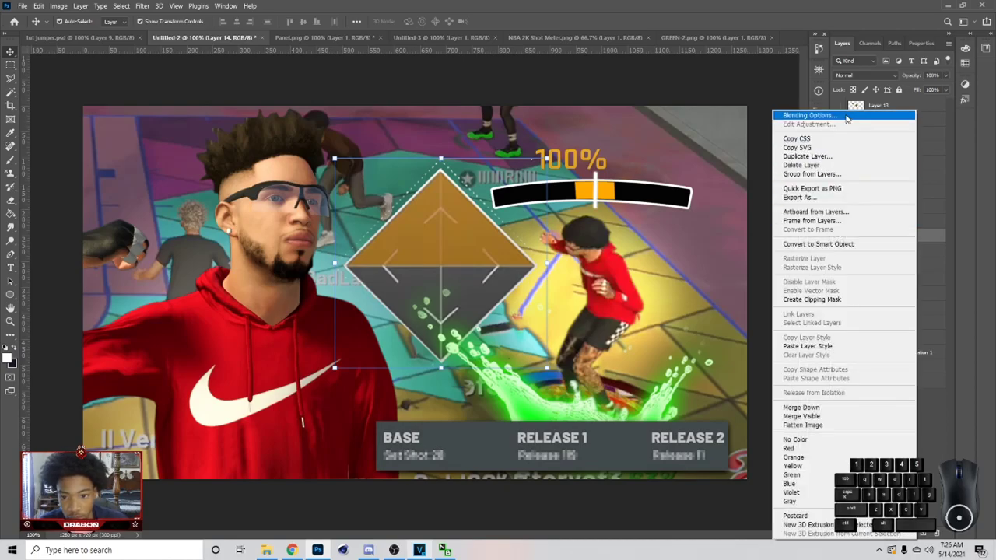
left_click(849, 118)
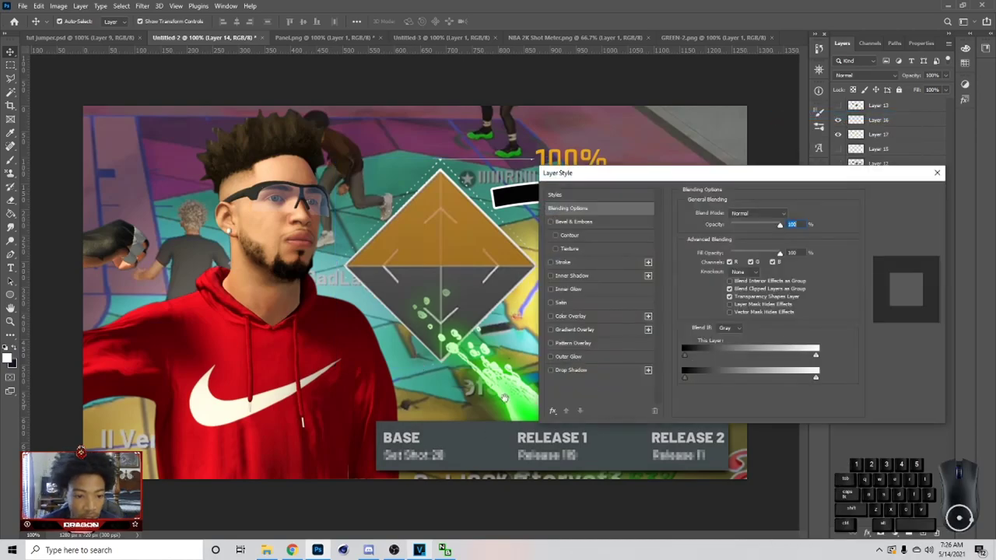
left_click(562, 371)
left_click(573, 371)
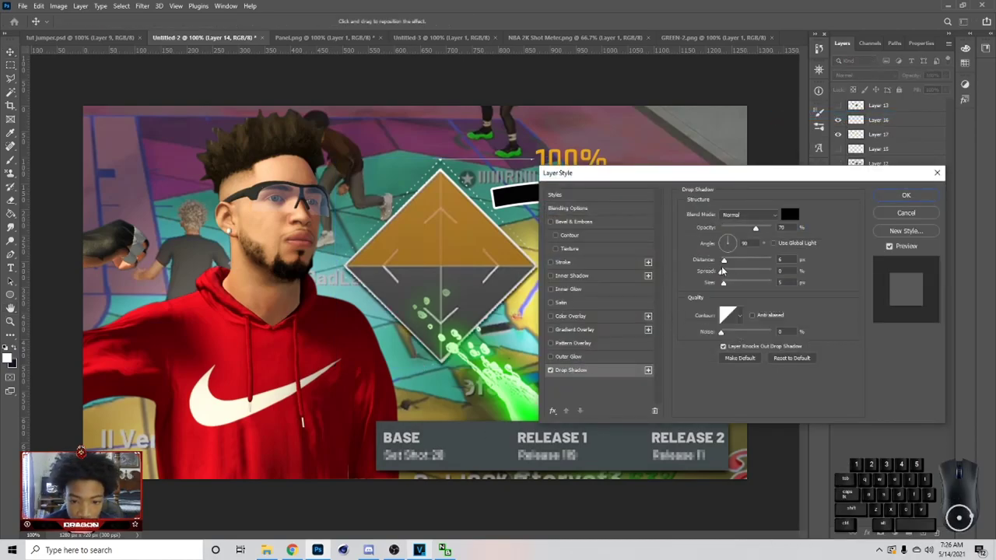
left_click(729, 266)
left_click(730, 287)
left_click(734, 267)
left_click(764, 229)
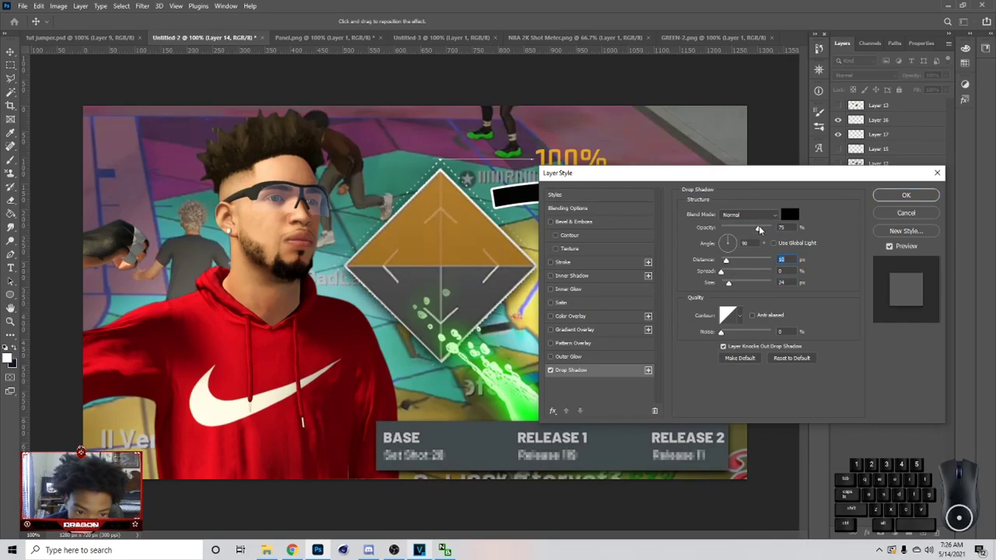
left_click(892, 196)
Copy the diamond's layer style and paste the drop shadow onto the shot meter and 100% text.
right_click(886, 233)
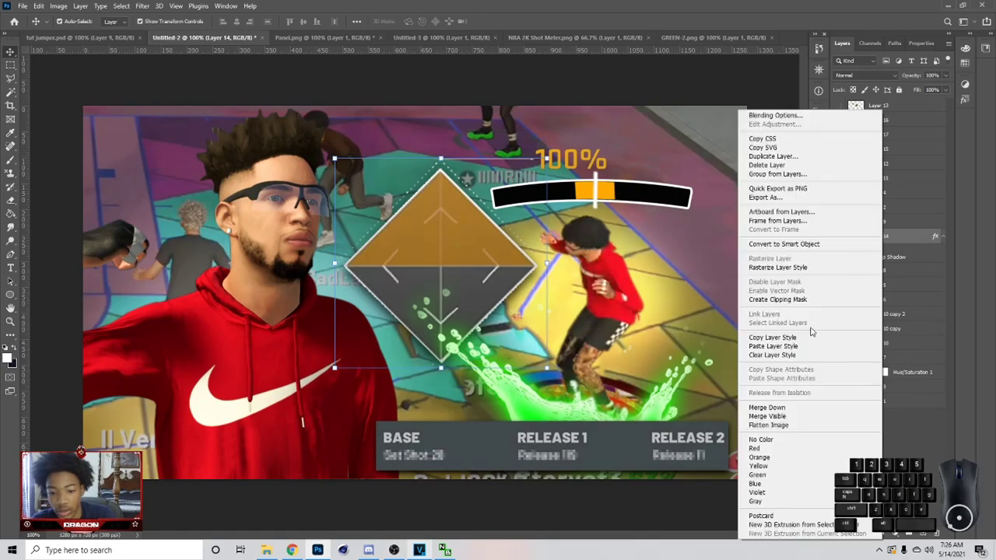
left_click(804, 342)
double_click(621, 211)
right_click(909, 274)
left_click(595, 209)
left_click(594, 209)
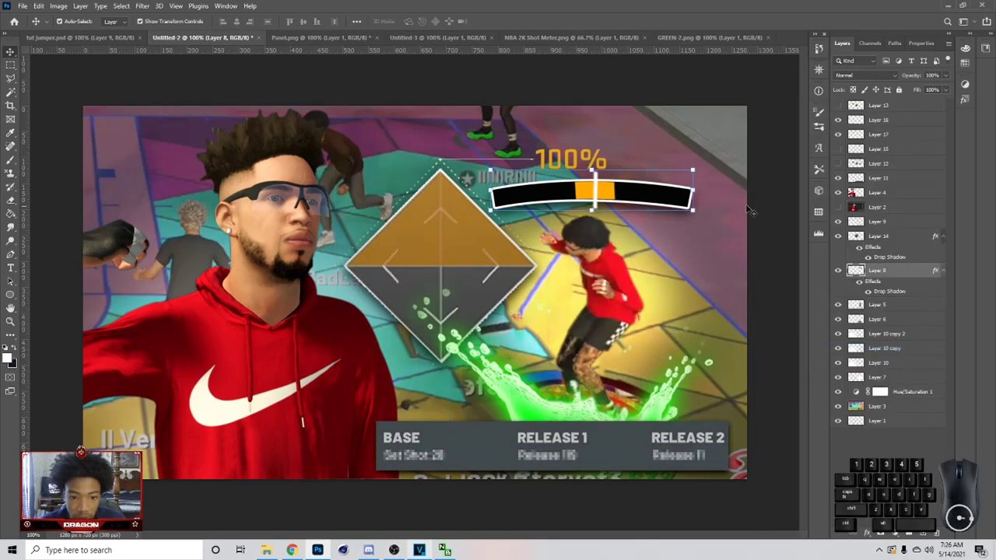
double_click(598, 205)
right_click(887, 135)
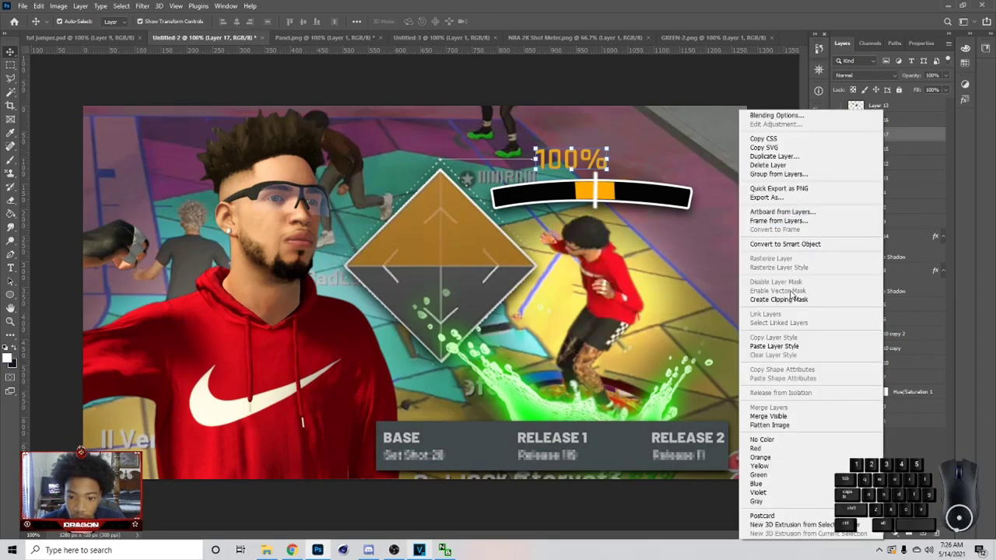
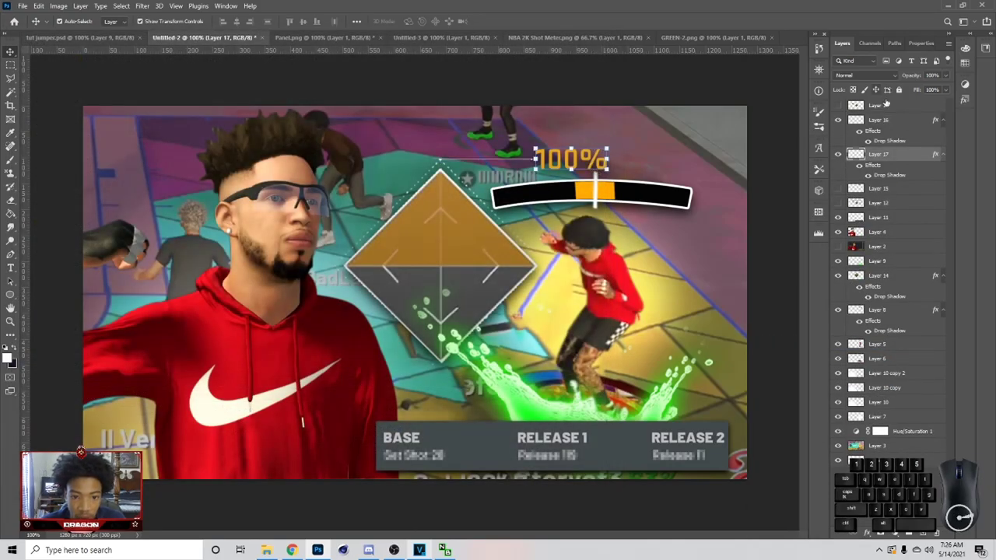
Tighten the 100% text's drop shadow to distance 0 with a small size.
right_click(910, 159)
left_click(626, 296)
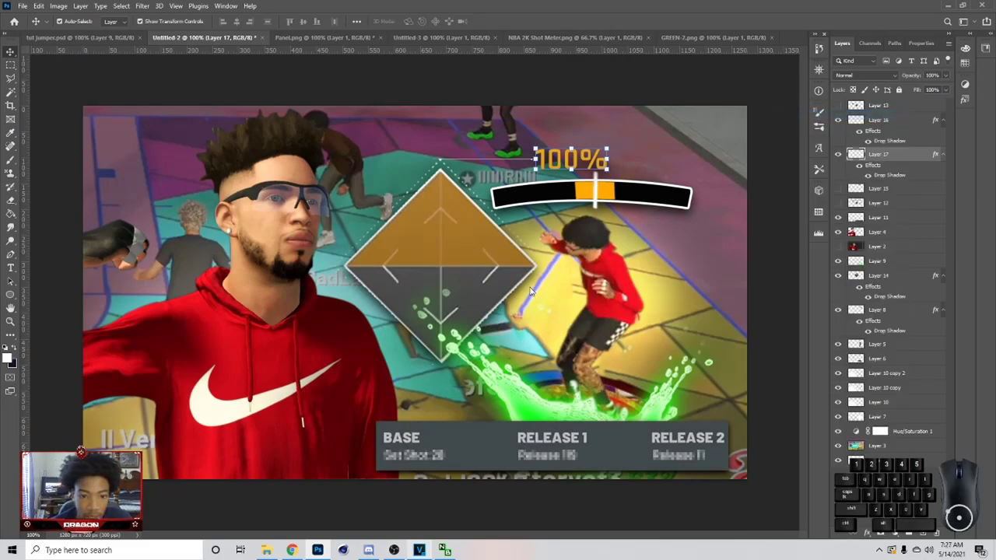
left_click(597, 378)
left_click_drag(648, 179, 766, 230)
left_click(840, 310)
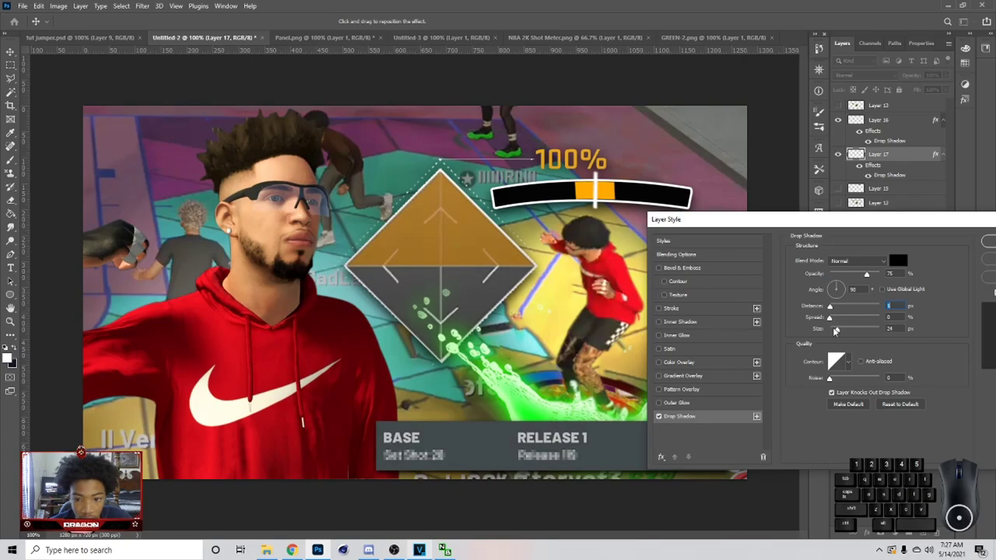
left_click_drag(835, 332, 794, 321)
left_click(833, 312)
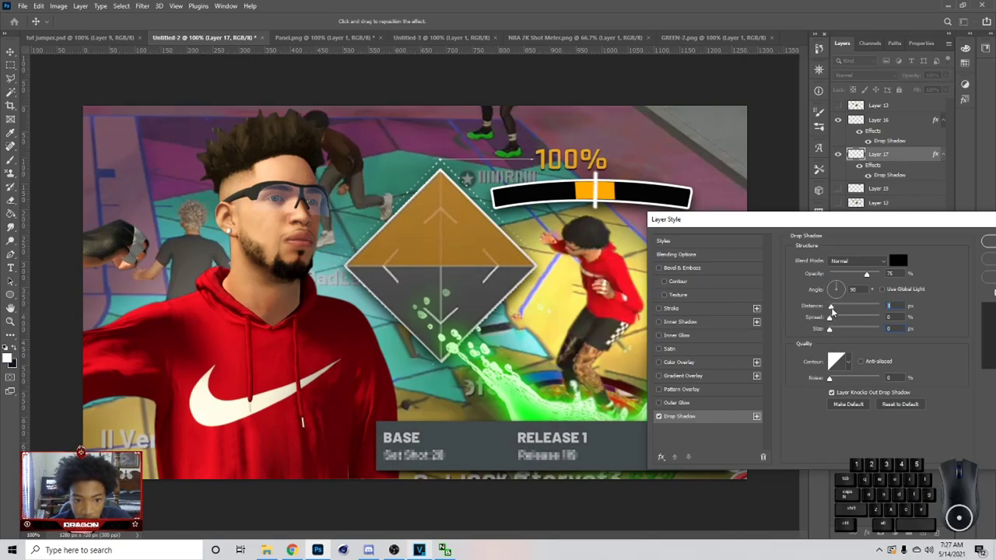
left_click(837, 330)
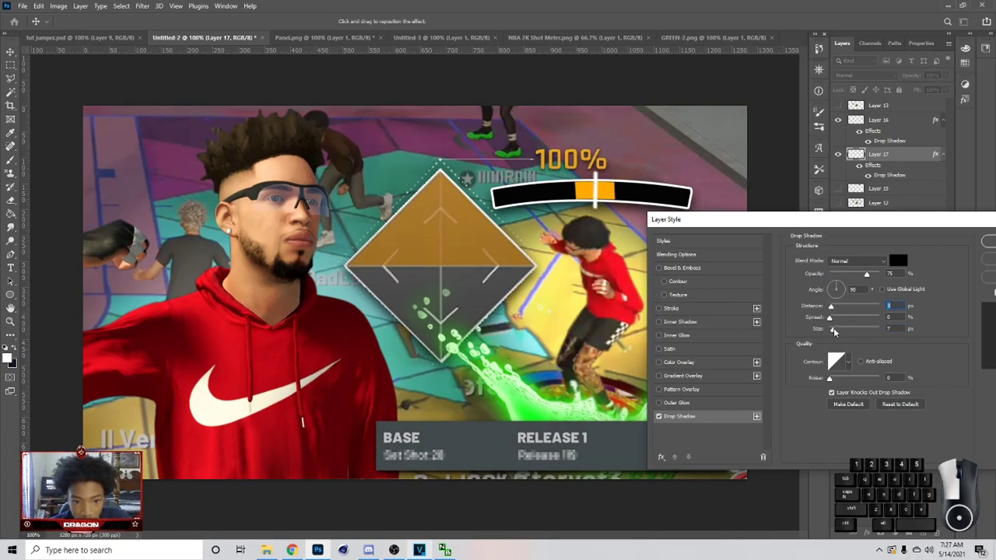
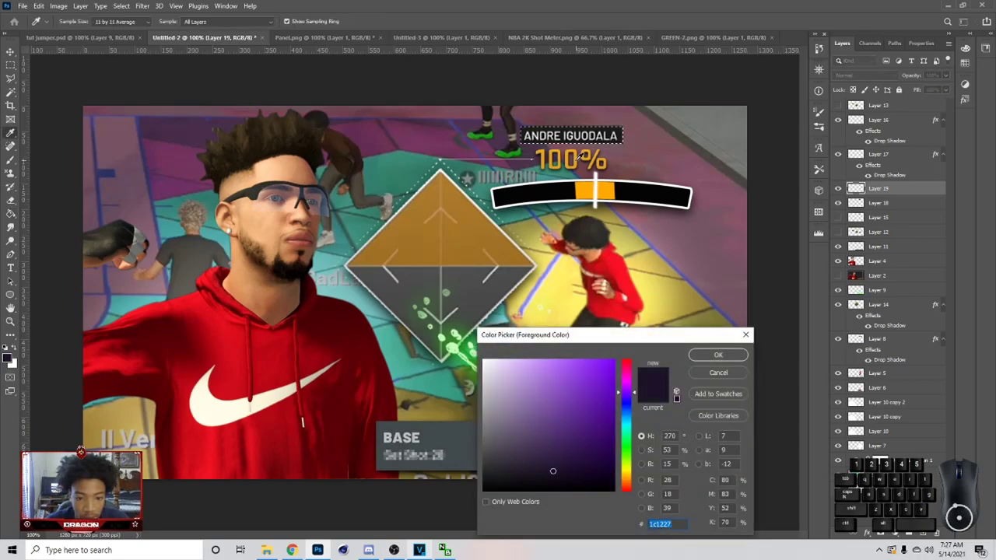
Choose the dark grey #333233 as the foreground colour.
left_click(15, 309)
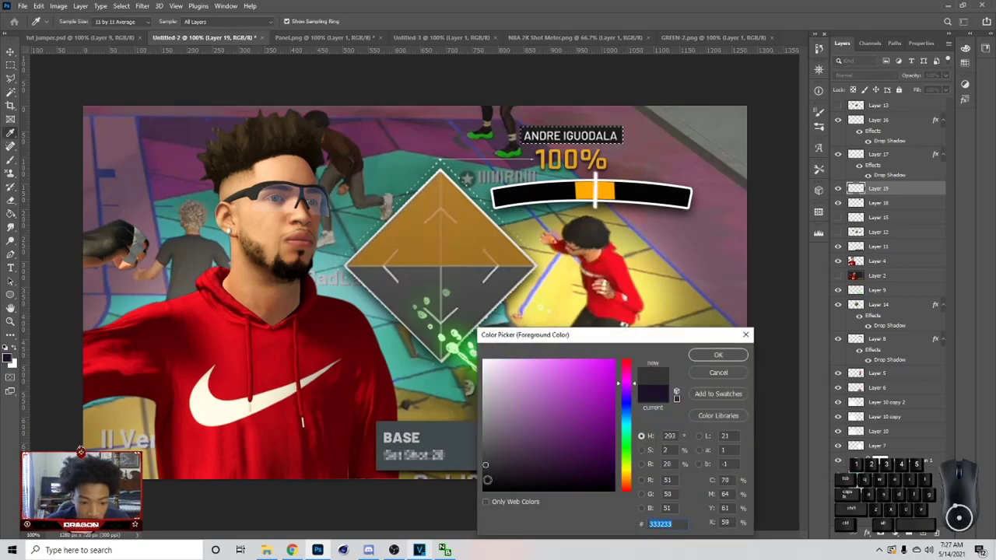
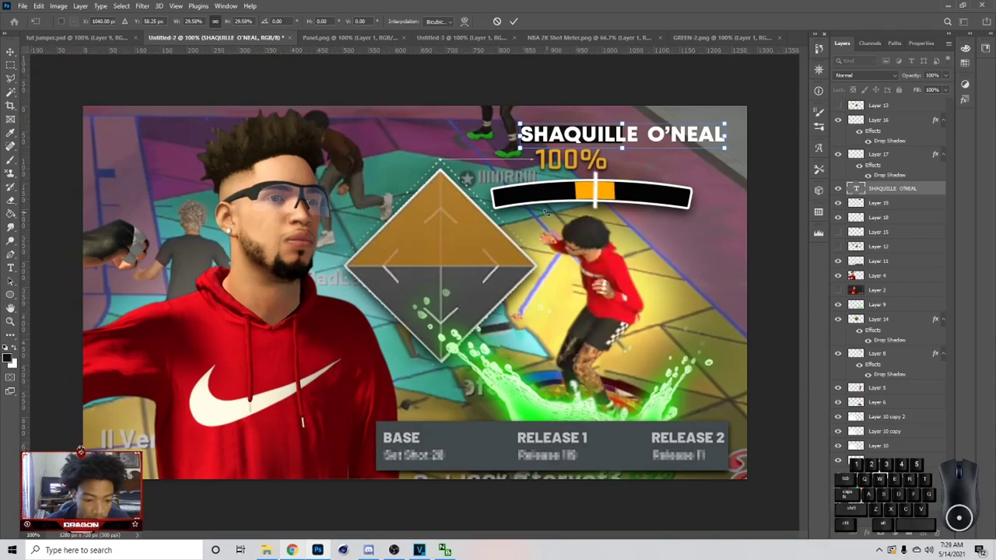
Resize the player name text and select the SHAQUILLE O'NEAL text layer.
left_click(599, 205)
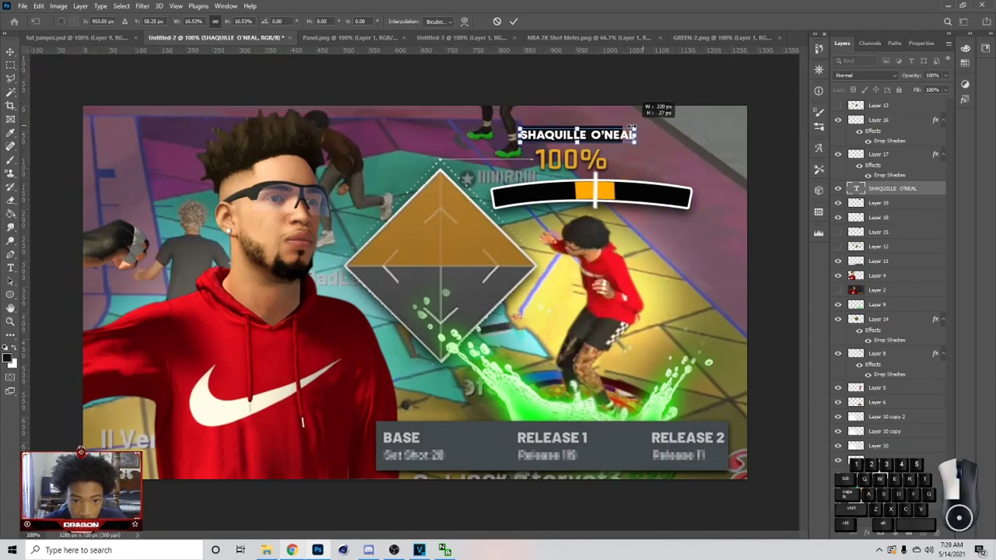
left_click(599, 204)
left_click(598, 205)
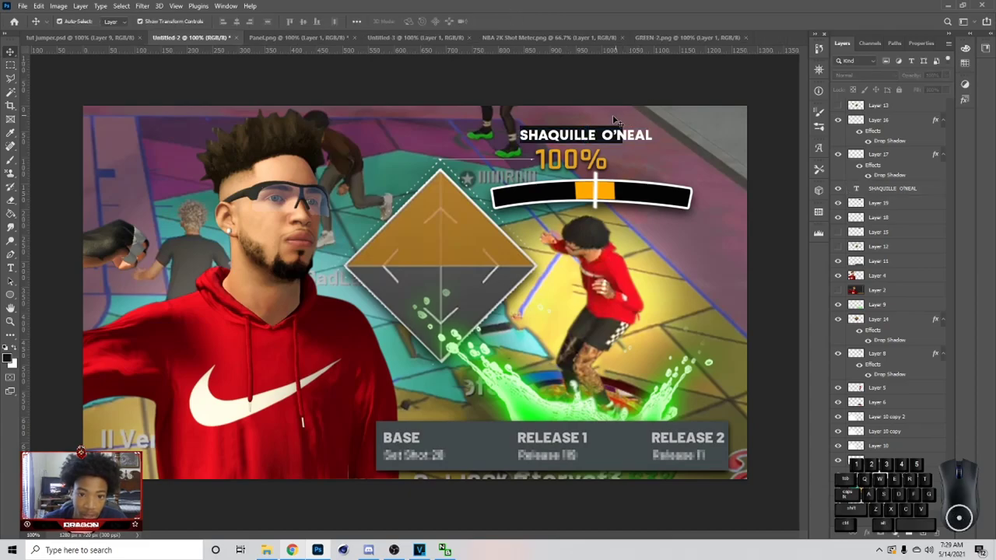
left_click(599, 205)
left_click(598, 205)
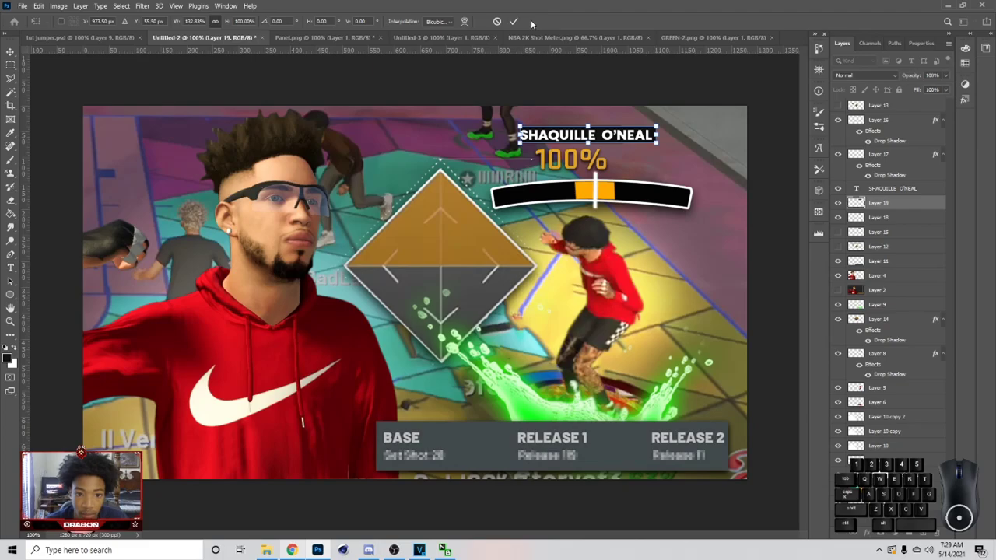
left_click(599, 204)
left_click(599, 205)
left_click(599, 205)
left_click(598, 204)
Duplicate the SHAQUILLE O'NEAL text layer and give the copy a drop shadow.
key("ctrl+e")
double_click(598, 204)
right_click(599, 205)
left_click(598, 205)
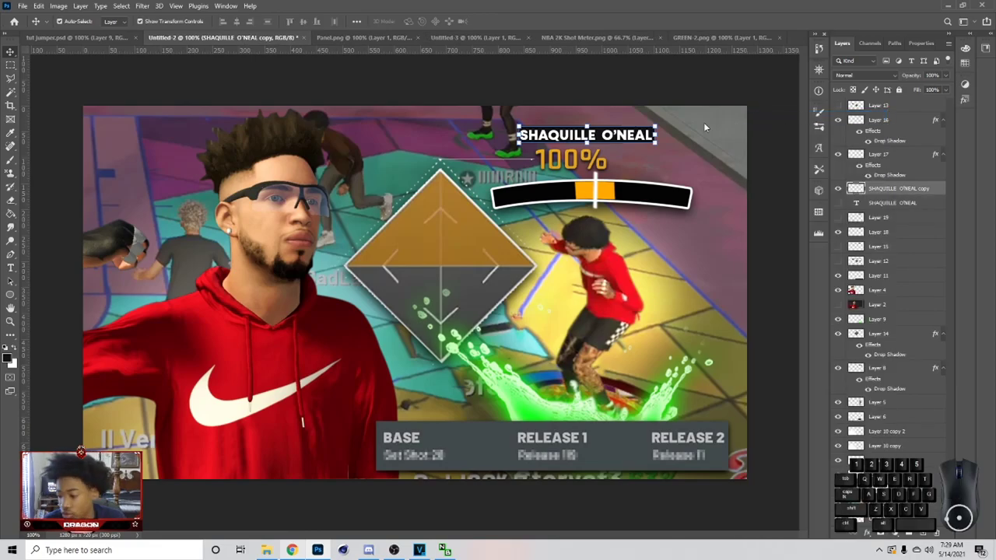
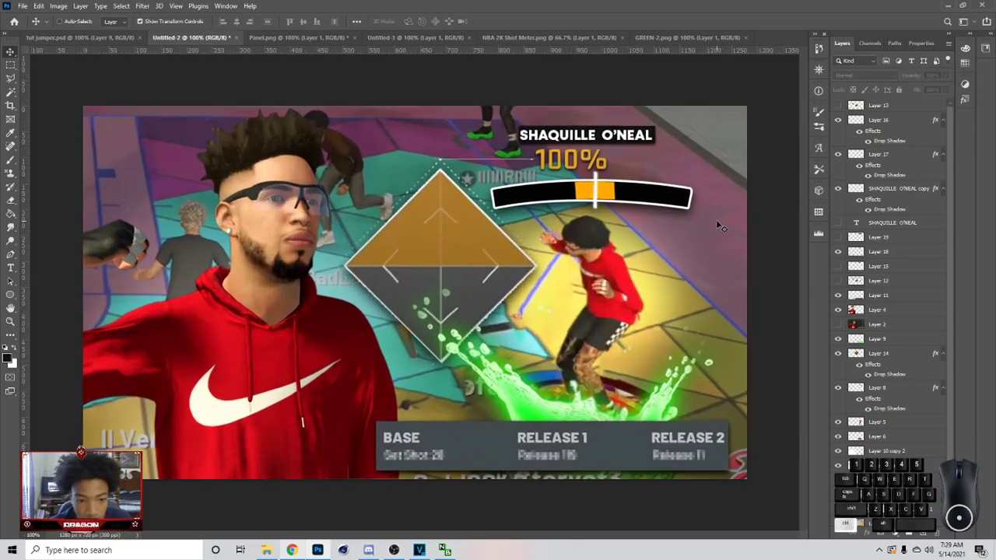
left_click(517, 162)
double_click(489, 161)
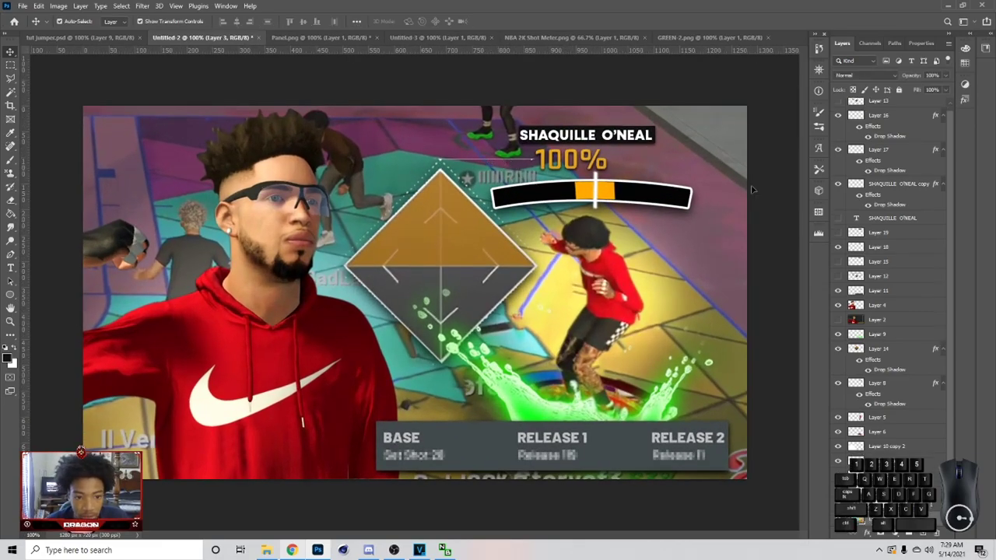
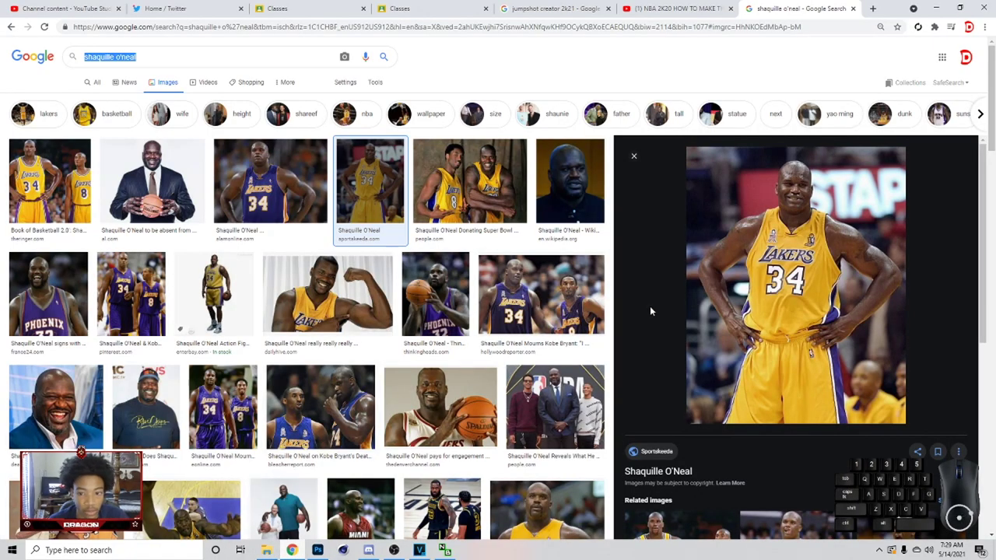
Copy the Shaquille O'Neal photo from Chrome and pick its target layer in the thumbnail.
right_click(302, 512)
left_click(303, 511)
left_click(303, 511)
left_click(901, 120)
Paste the Shaq photo as a small portrait beside the name with a stroke and drop shadow.
key("ctrl+v")
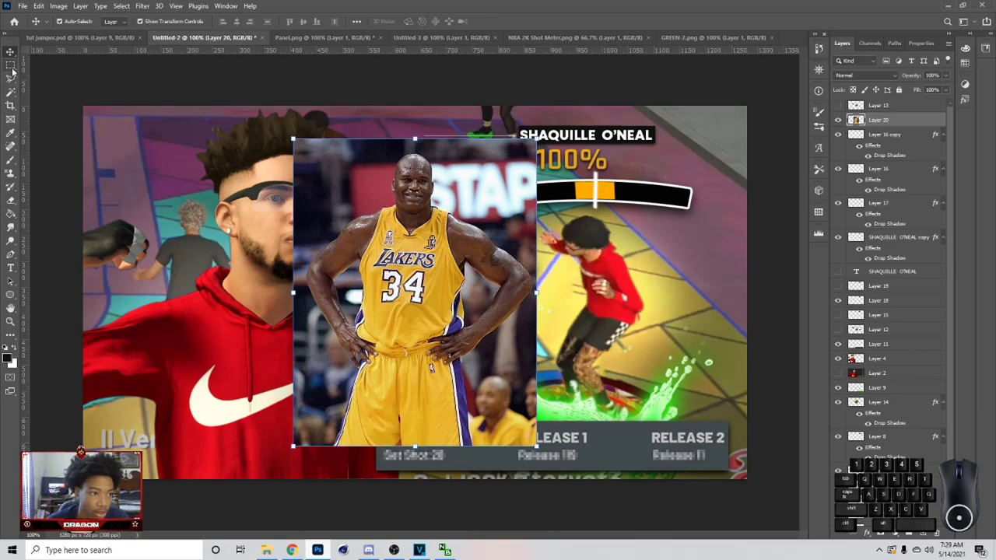
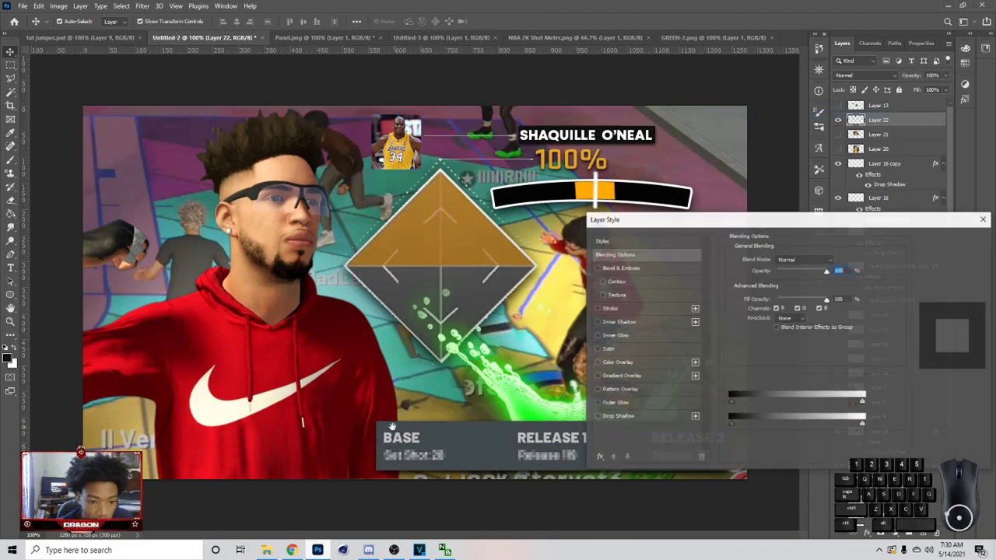
left_click(599, 420)
left_click(629, 424)
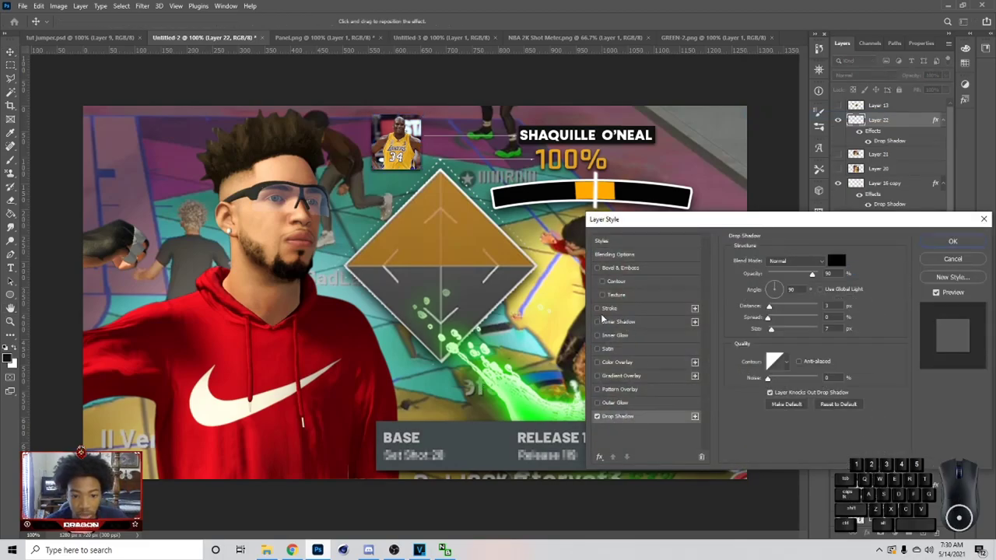
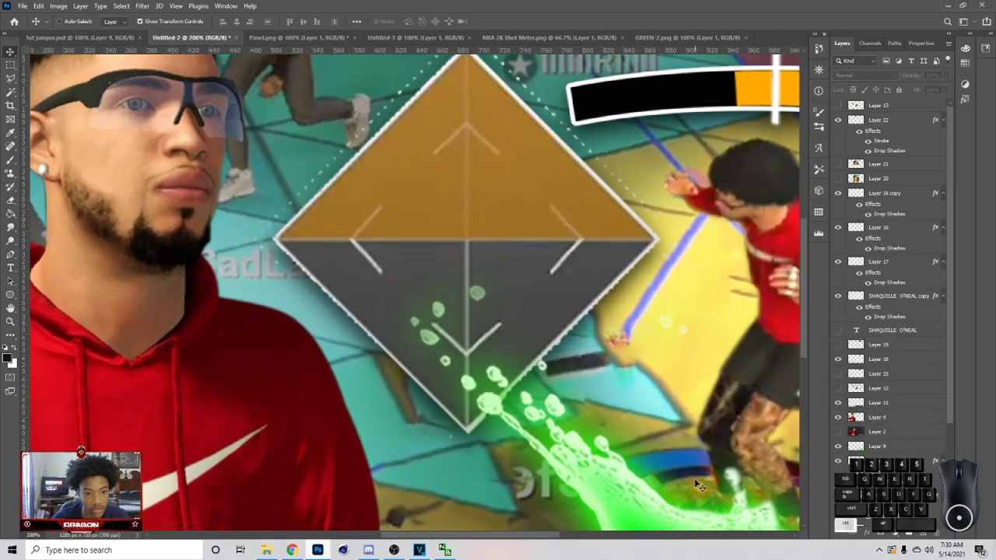
right_click(212, 473)
left_click(212, 473)
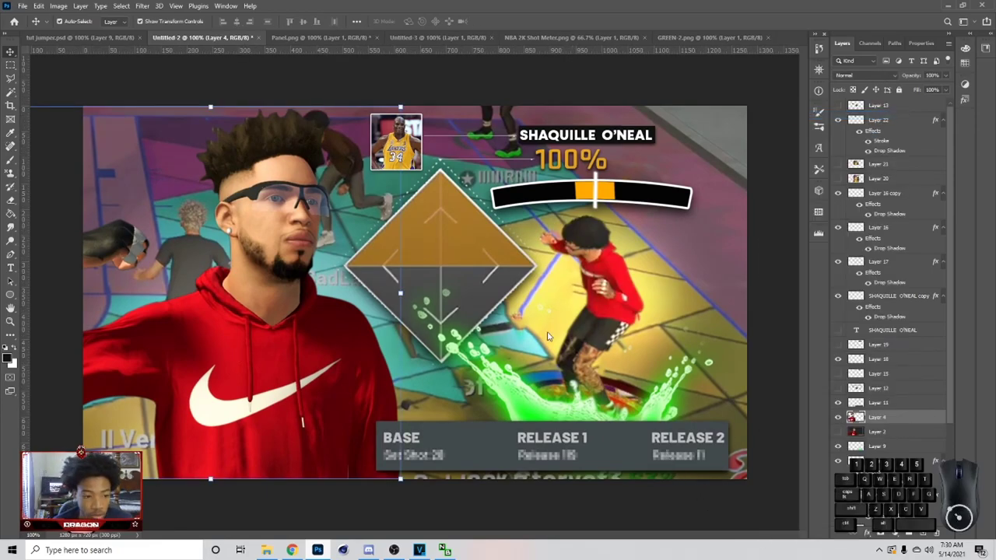
left_click(600, 419)
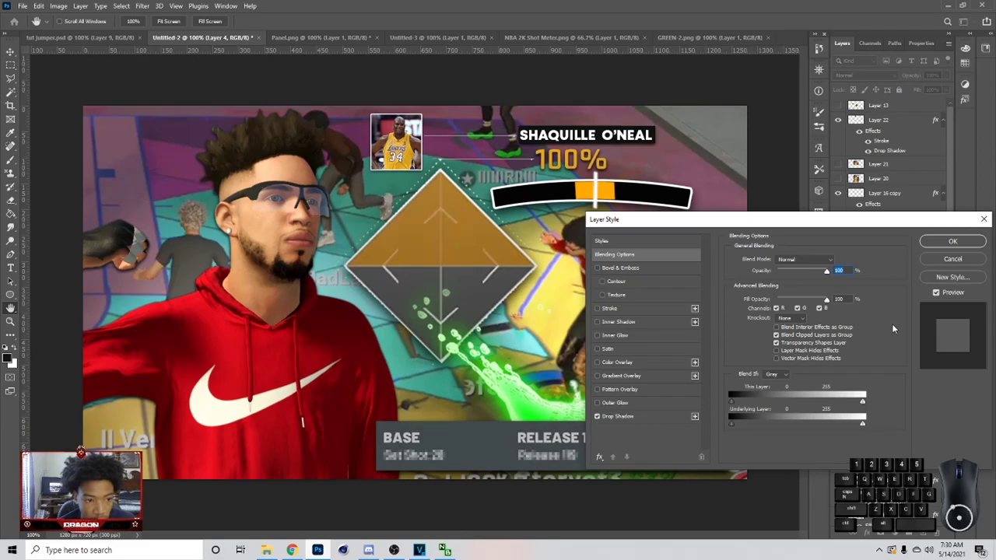
left_click(956, 262)
left_click(609, 291)
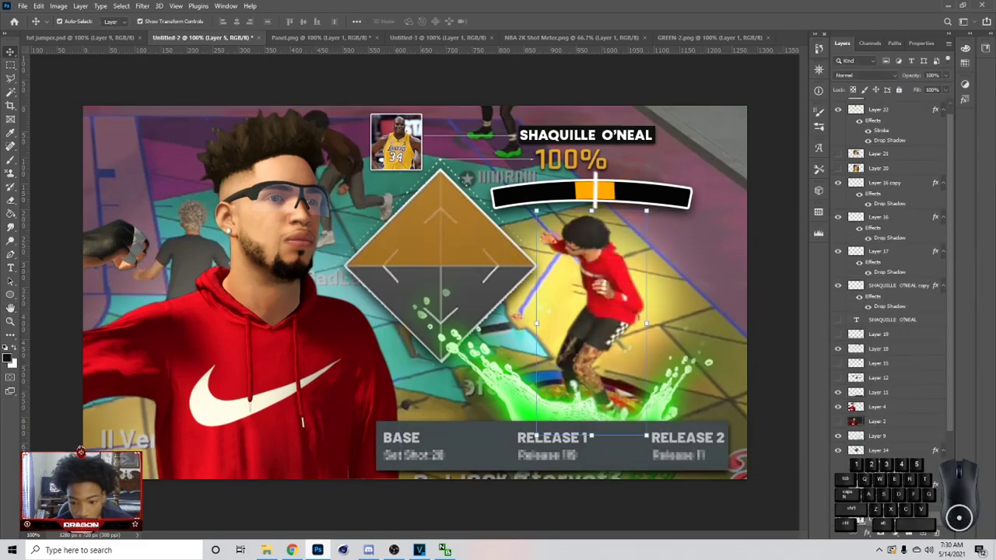
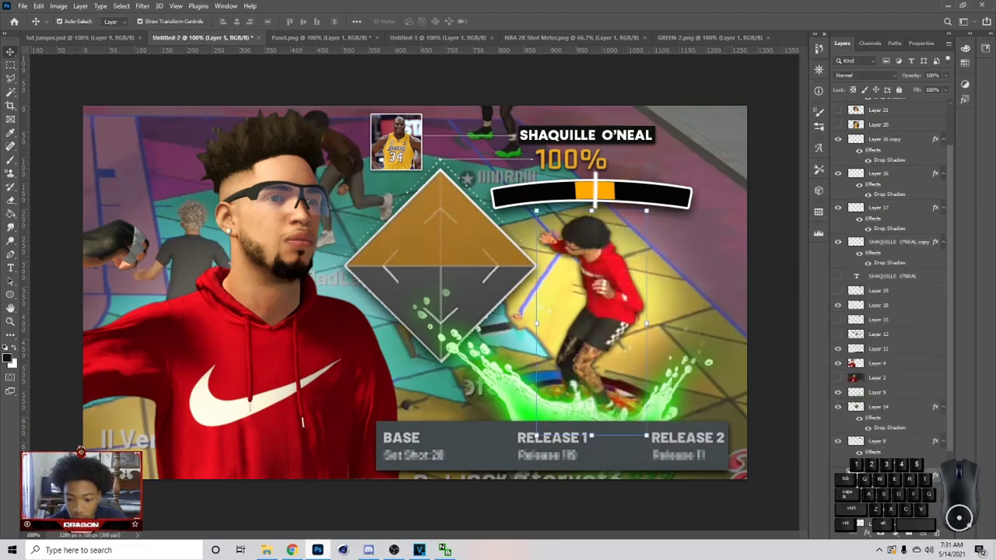
Copy the drop shadow style and paste it onto the foreground player layer.
right_click(15, 238)
left_click(15, 239)
left_click(12, 233)
right_click(12, 233)
left_click(212, 474)
left_click(211, 473)
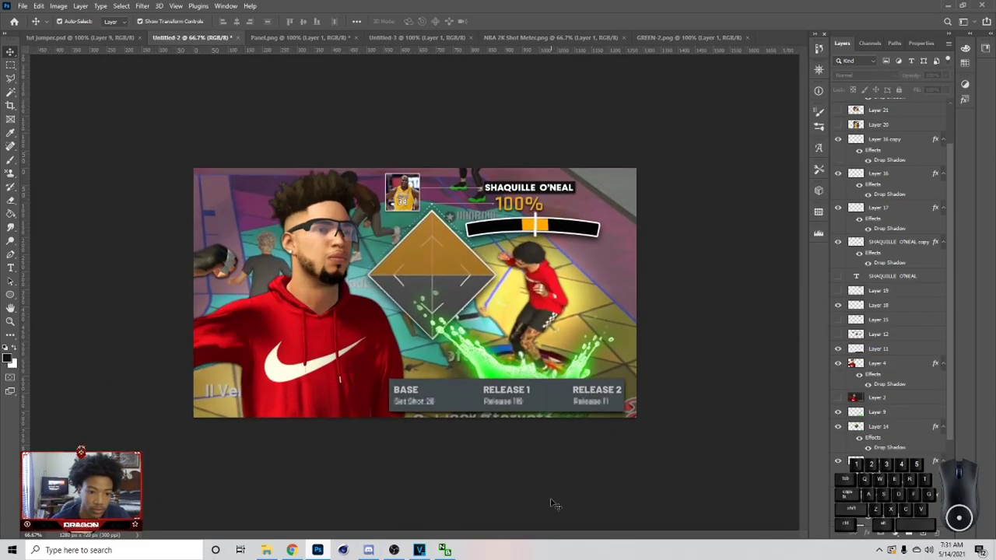
Inspect the earlier 1st jumper.psd thumbnail's meter layers, then return to Untitled-2.
left_click(64, 37)
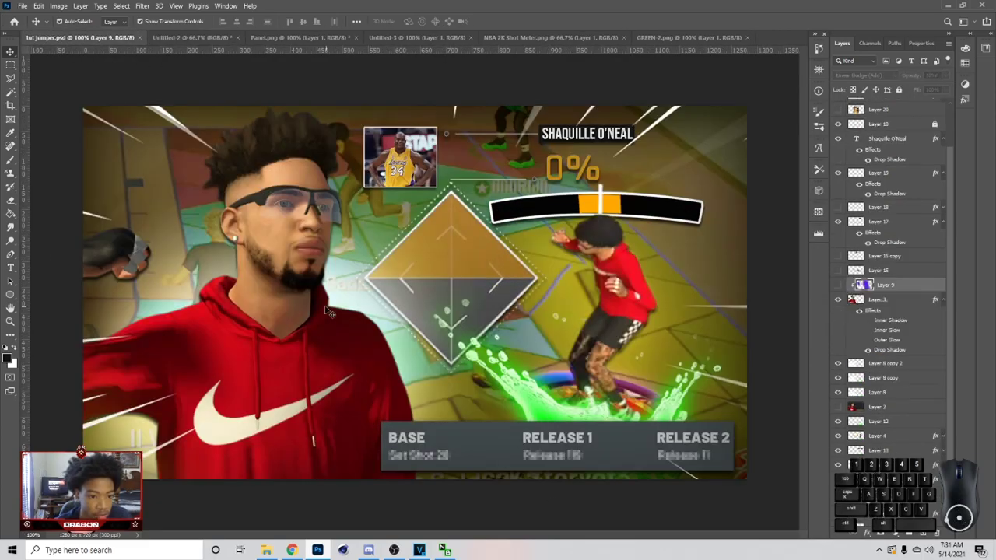
left_click(498, 332)
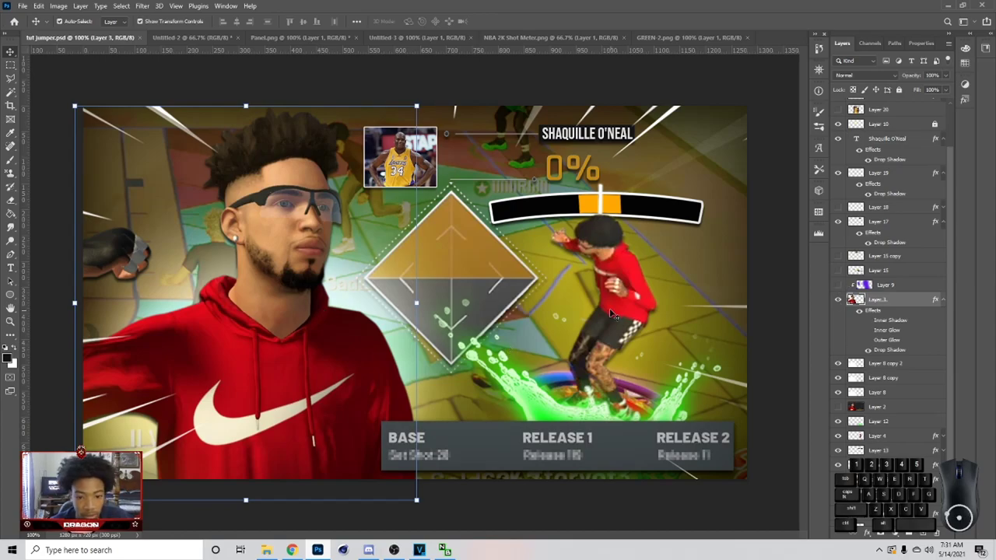
left_click(498, 331)
left_click(498, 331)
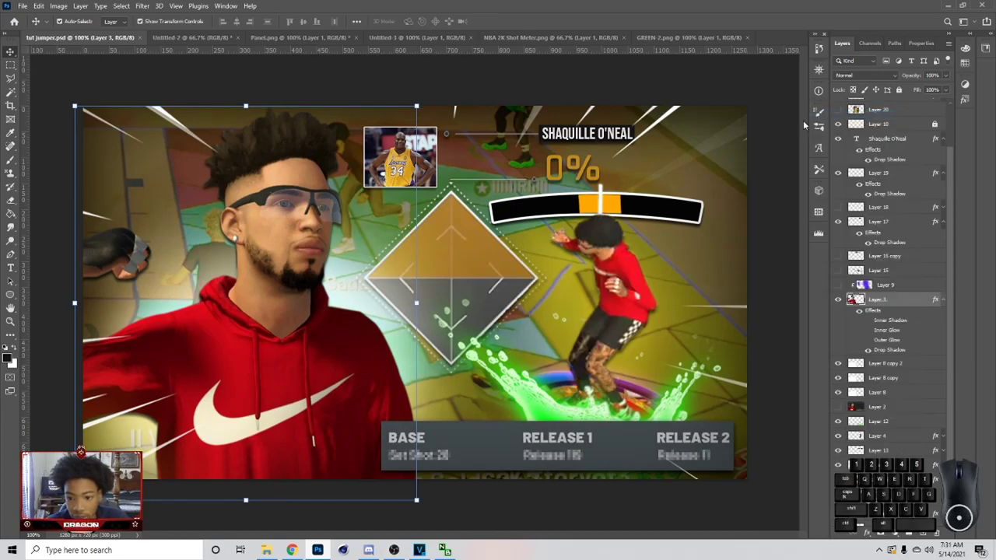
left_click(498, 331)
left_click(498, 332)
left_click(498, 332)
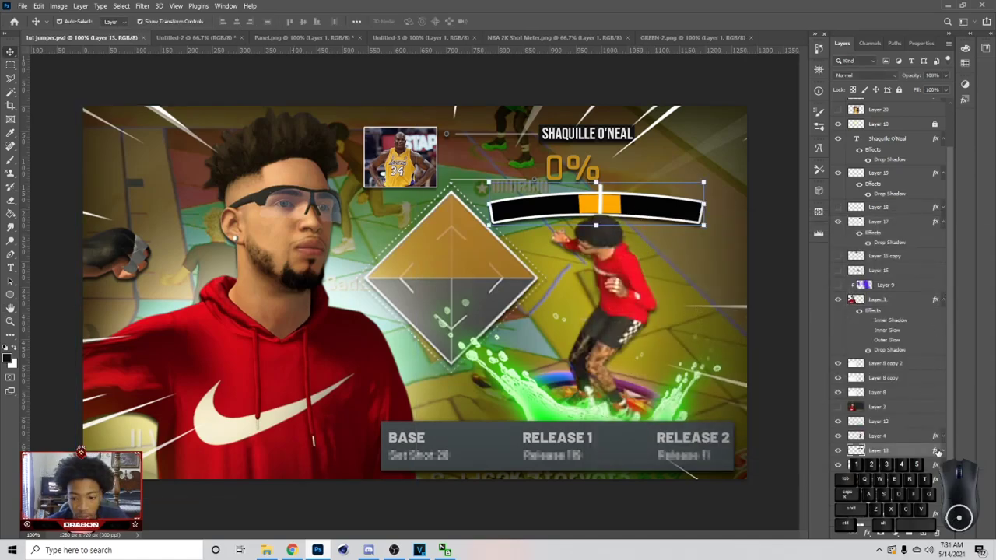
right_click(498, 331)
left_click(498, 331)
left_click(500, 336)
left_click(501, 336)
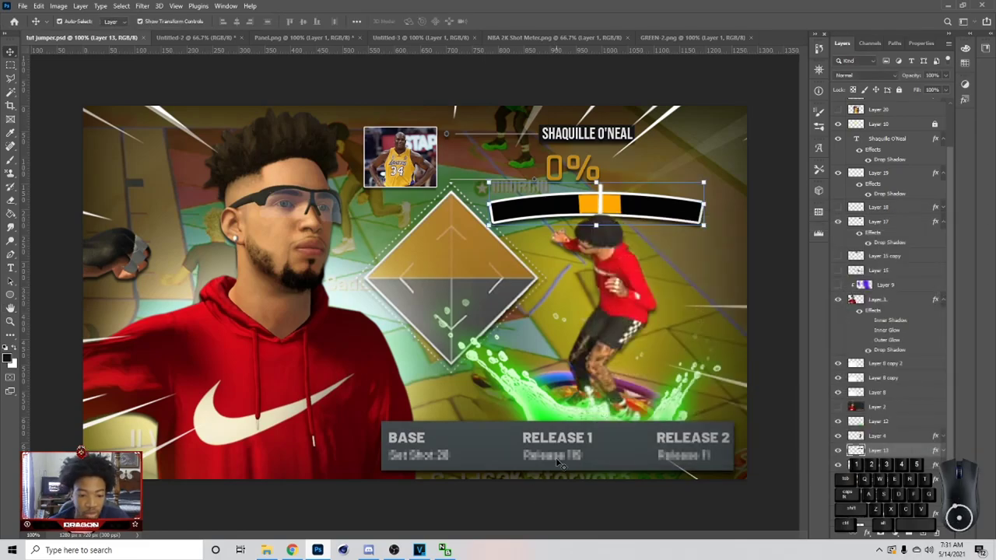
left_click(501, 336)
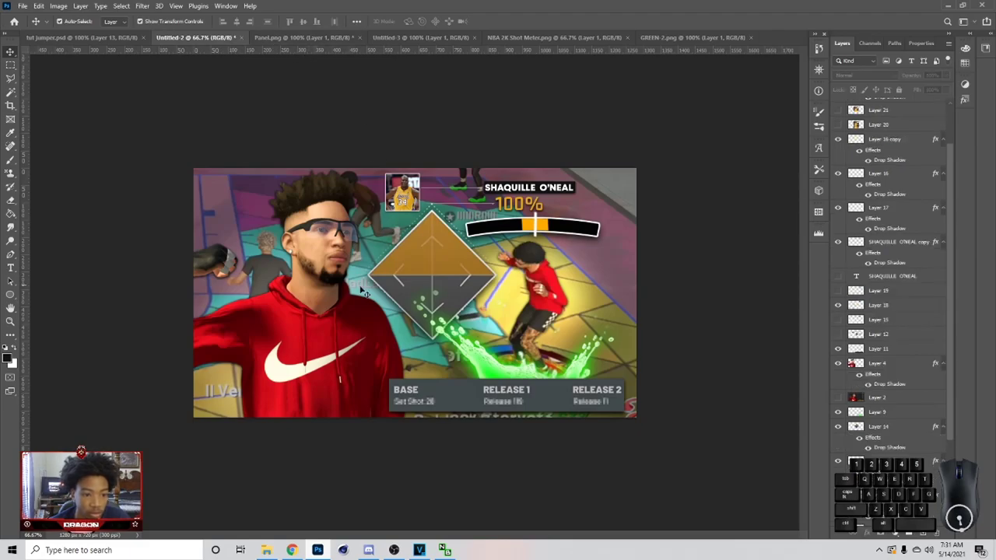
Add a Hue/Saturation adjustment at lightness -50 and load an enlarged brush for glows.
left_click(434, 321)
middle_click(435, 320)
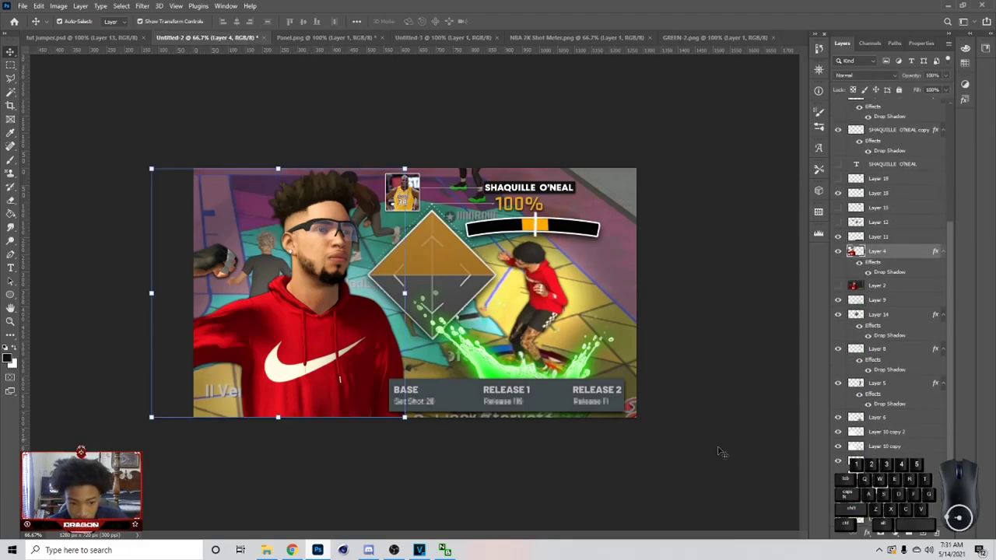
left_click(435, 321)
left_click(931, 46)
left_click(843, 87)
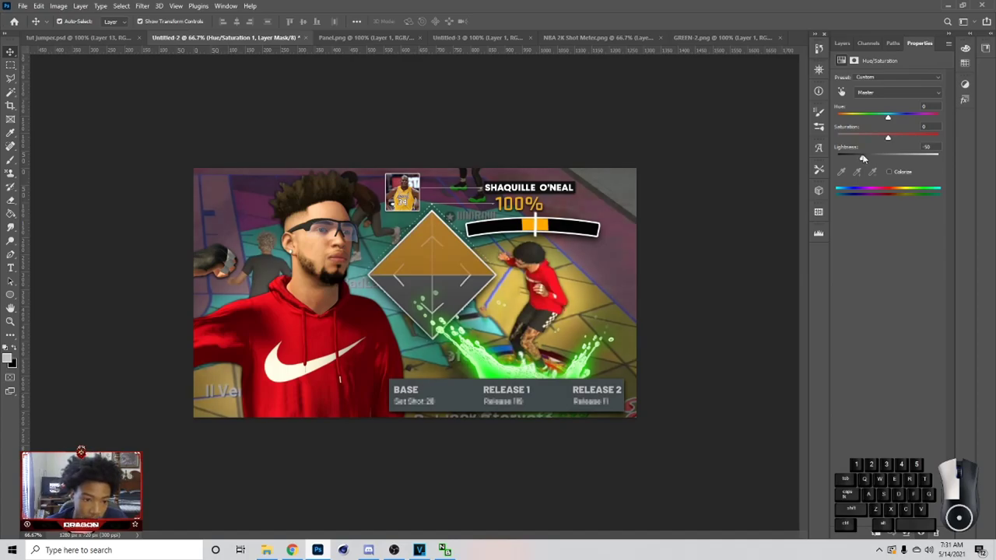
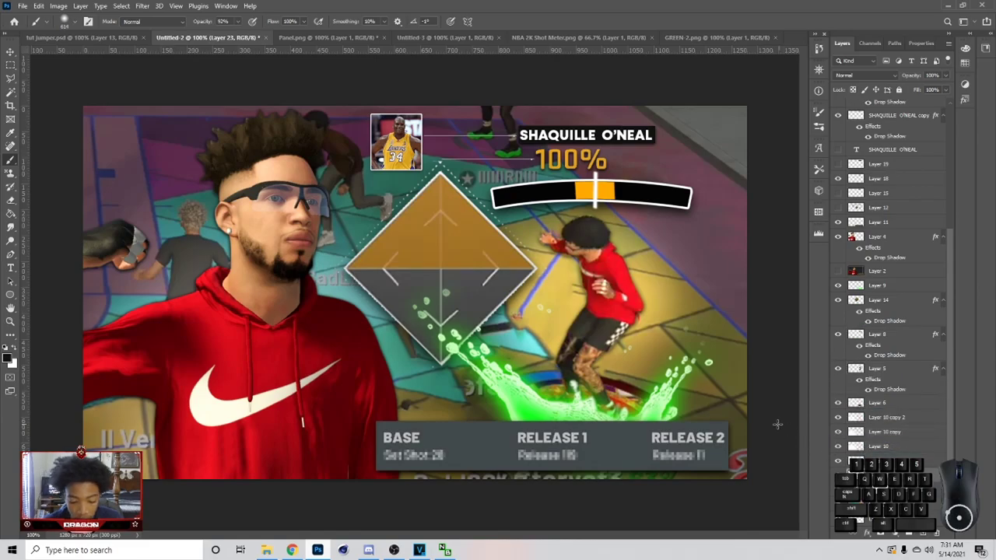
key("Caps_Lock")
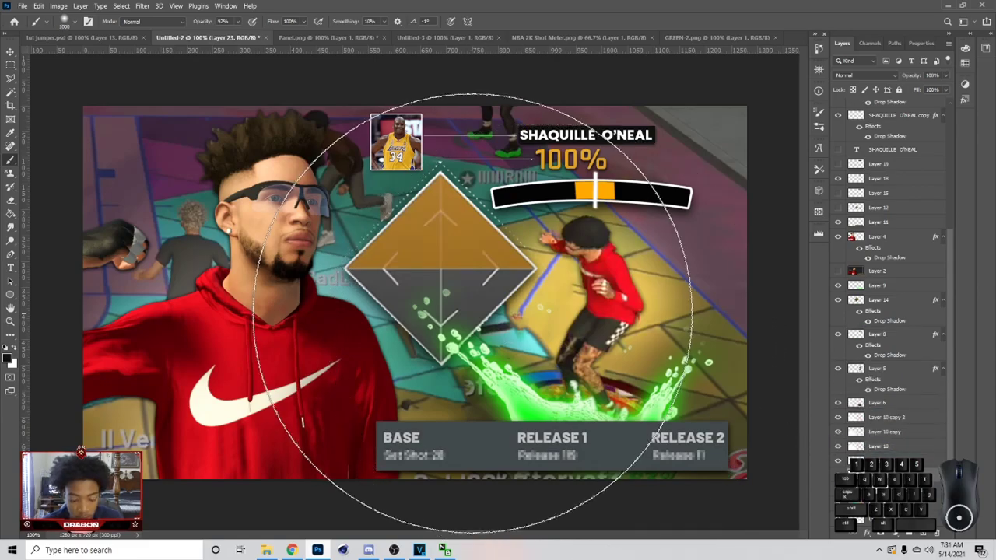
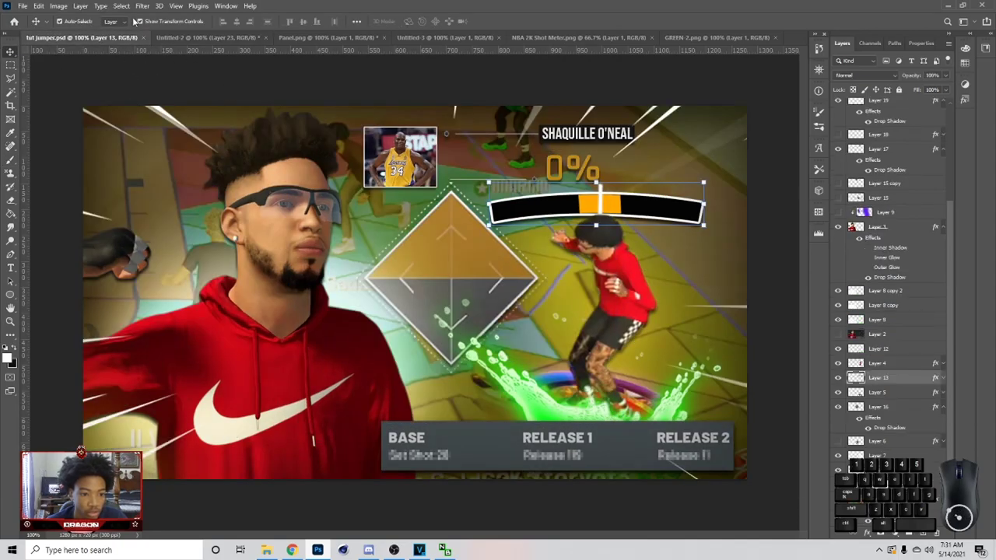
Open Best Animated Lines.png and set the new glow layer to partial opacity, viewing the whole thumbnail.
left_click(171, 37)
left_click(929, 381)
right_click(909, 377)
left_click(12, 234)
left_click(15, 239)
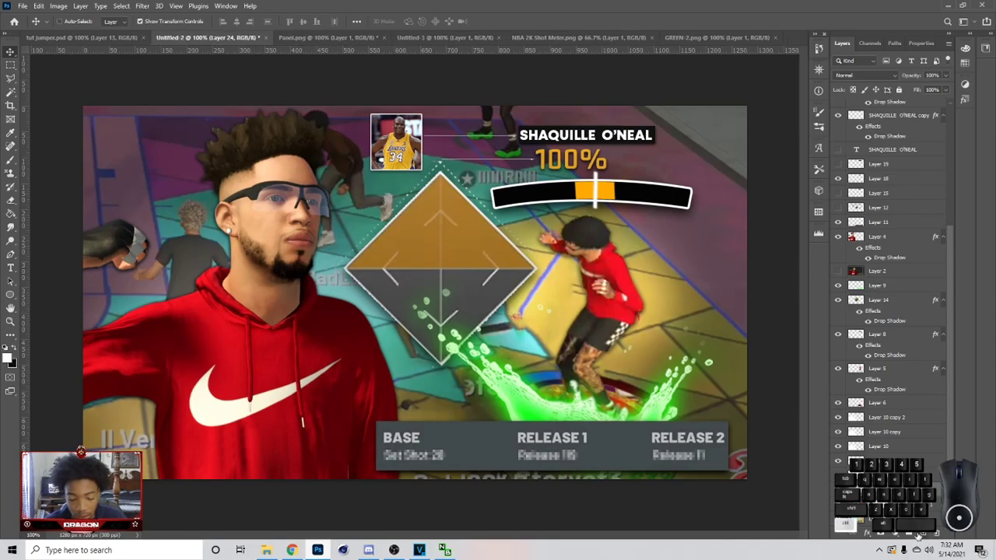
left_click(20, 350)
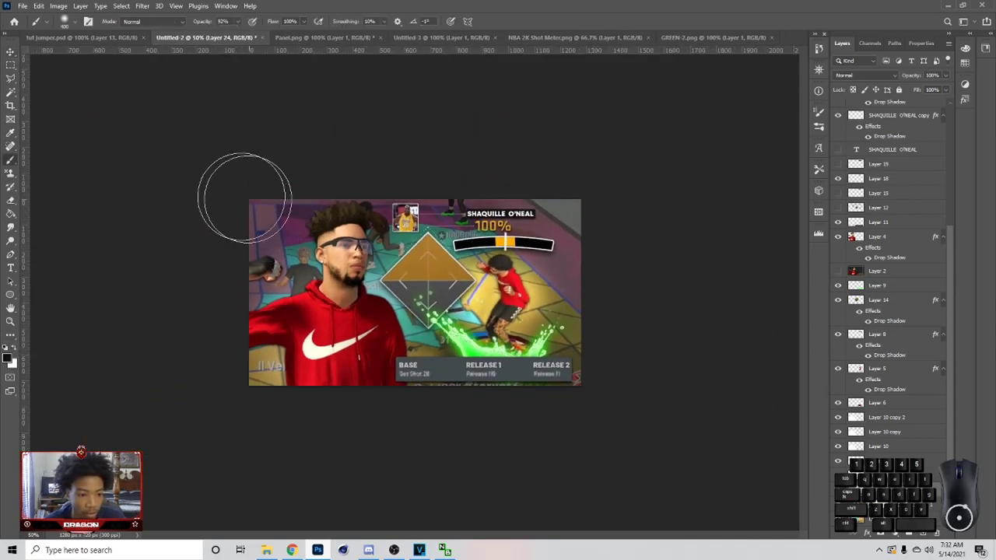
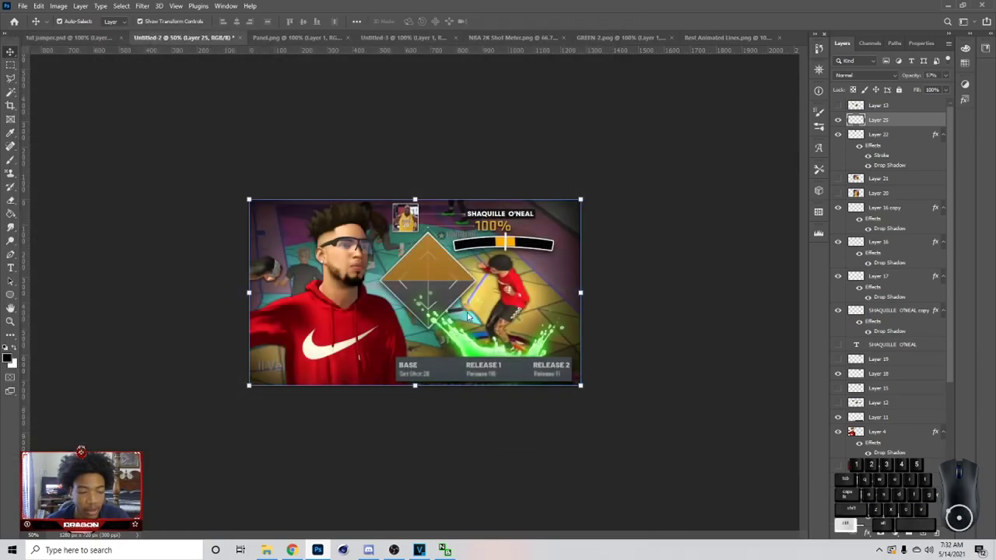
Copy the speed-lines image and return to the new thumbnail document.
key("ctrl+c")
middle_click(802, 258)
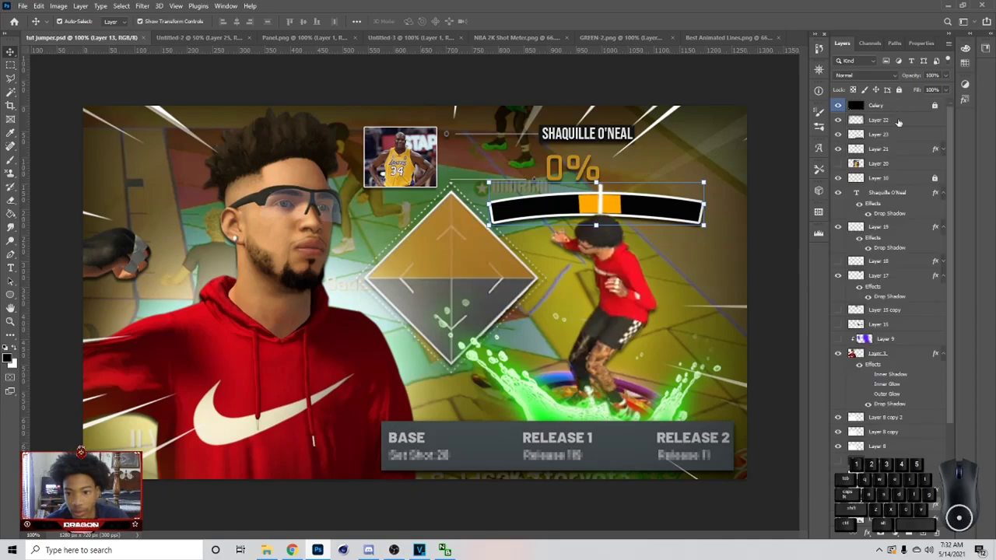
left_click(199, 35)
middle_click(868, 153)
middle_click(875, 159)
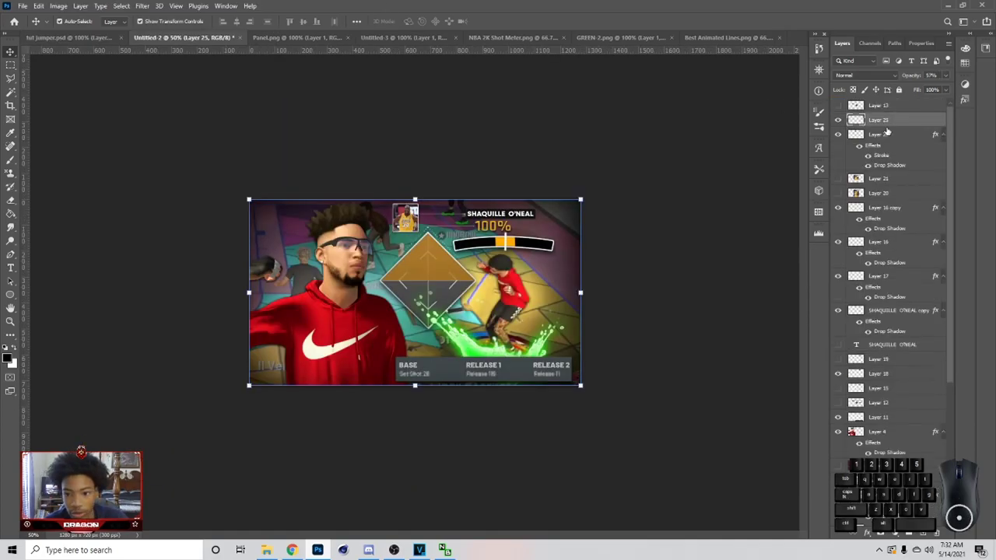
Paste the speed lines as a new layer blended in Screen mode.
key("ctrl+v")
left_click(872, 80)
left_click(865, 161)
left_click(891, 112)
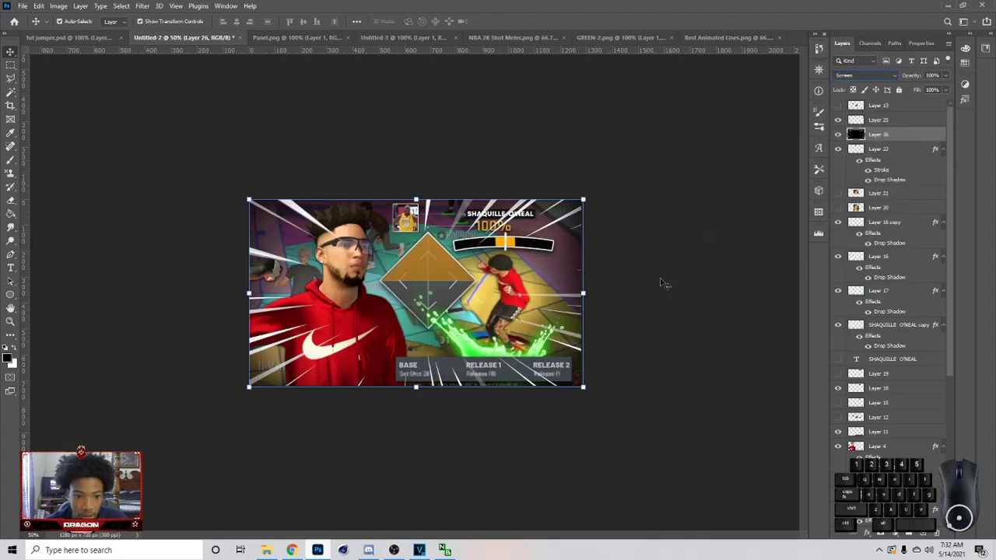
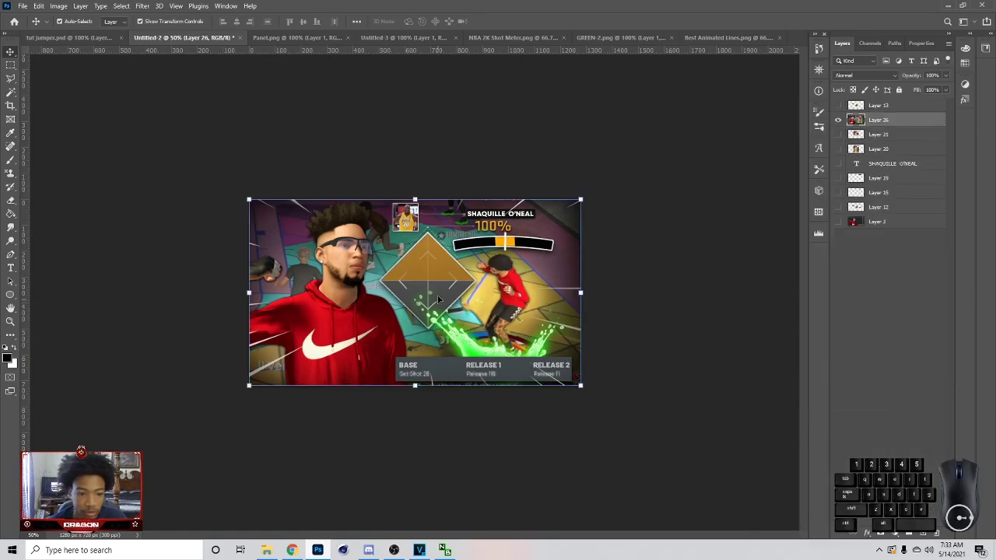
Start a Camera Raw filter on the merged layer, setting Blacks -13 and Whites +15.
left_click(130, 7)
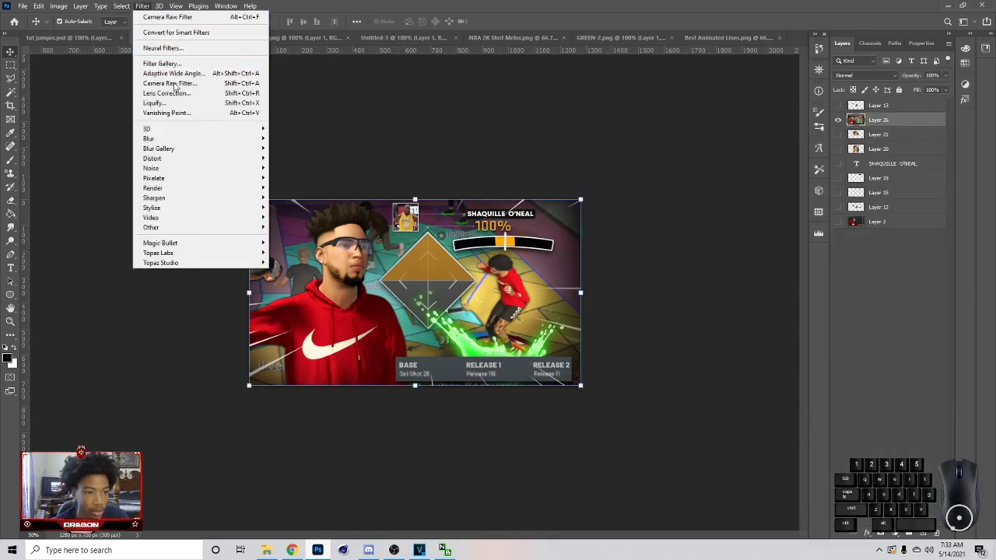
left_click(180, 87)
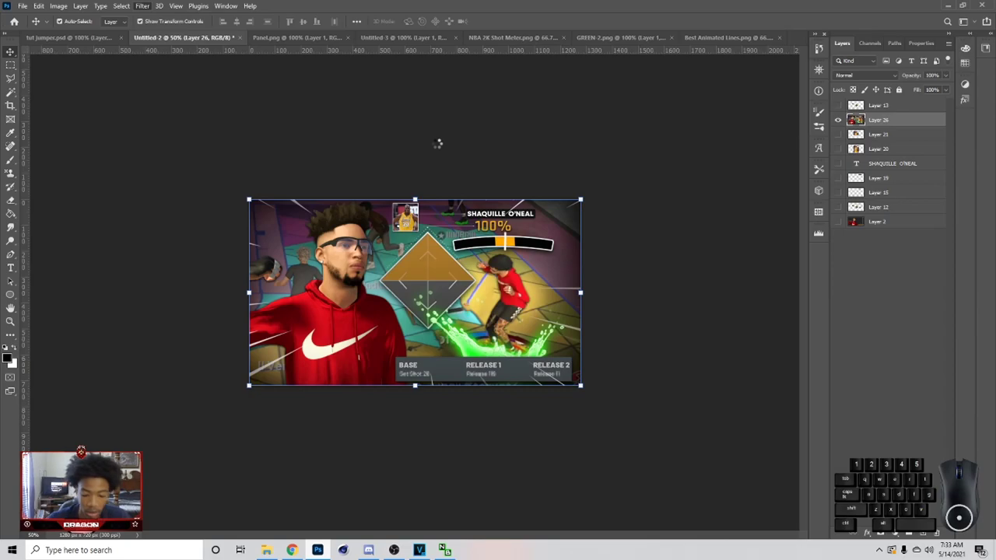
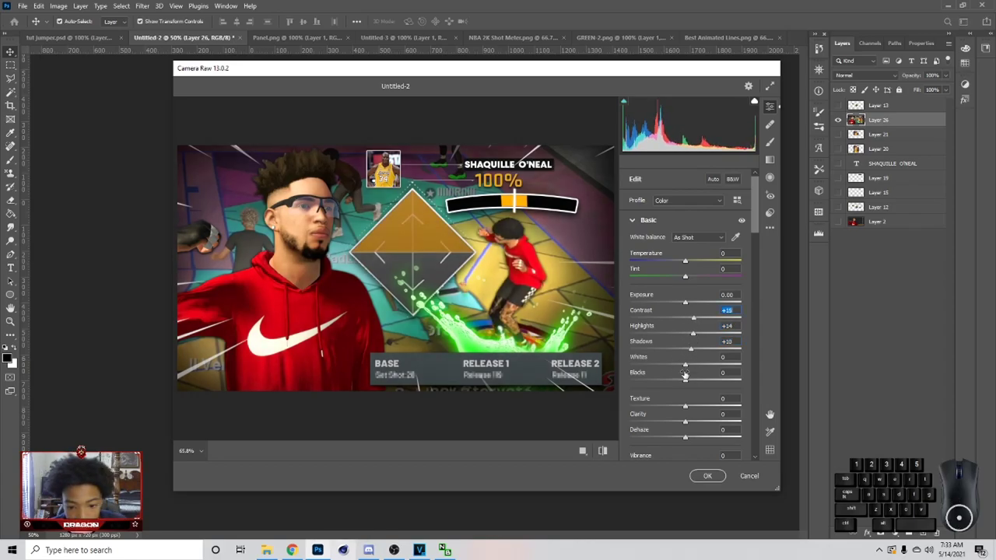
left_click(691, 382)
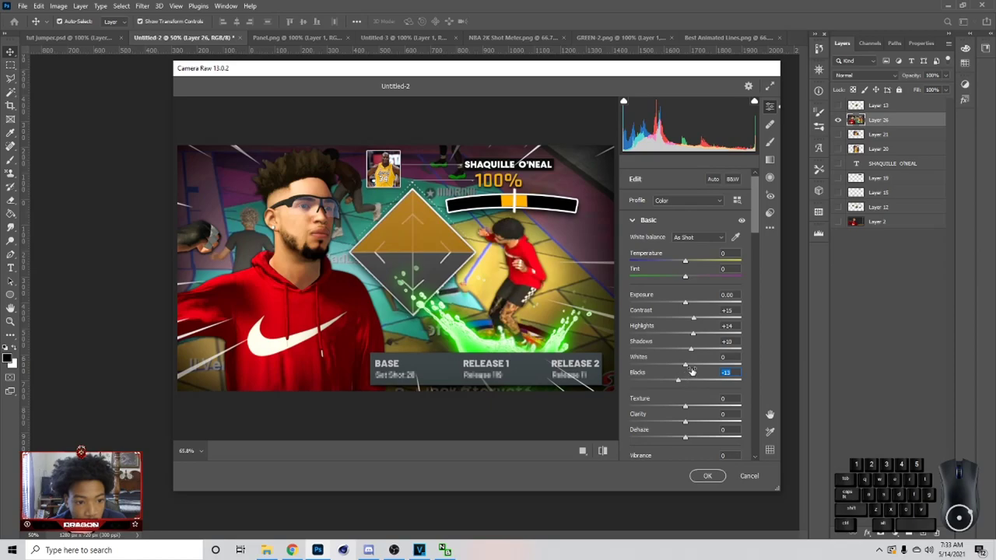
left_click(692, 368)
scroll("up", 3)
scroll("up", 3)
Raise Texture +10, Vibrance and Saturation +3, and add a little sharpening.
left_click_drag(695, 350, 695, 351)
left_click(696, 336)
scroll("down", 3)
left_click(694, 343)
left_click(692, 349)
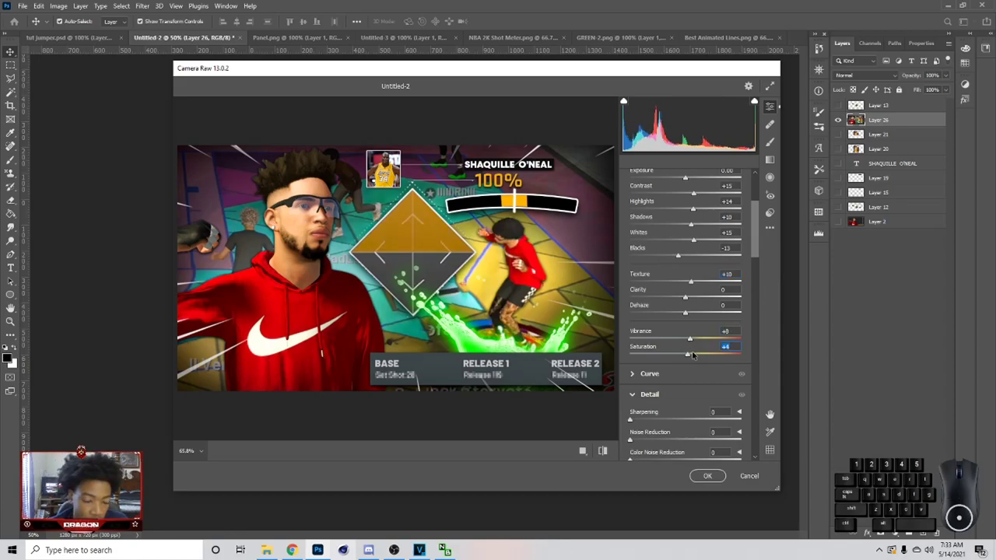
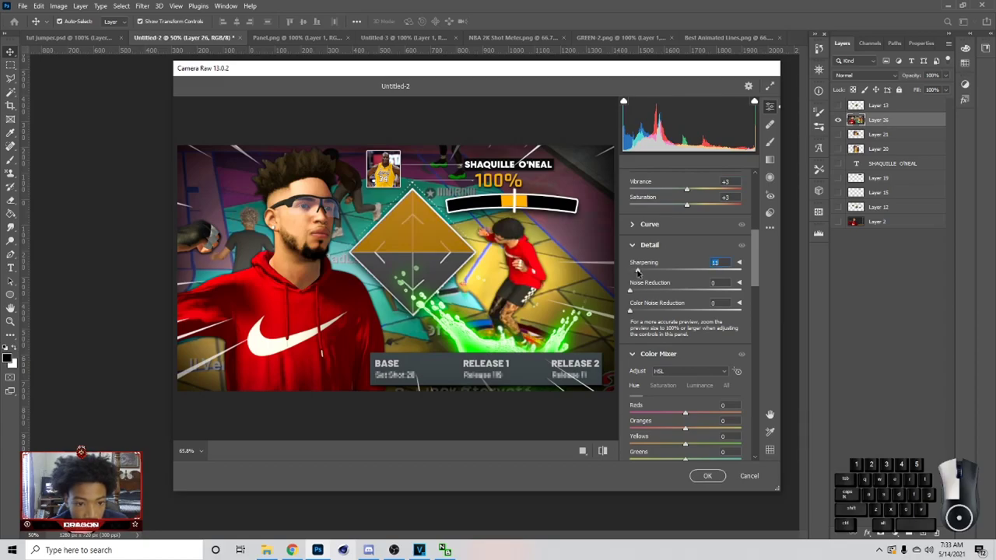
scroll("down", 3)
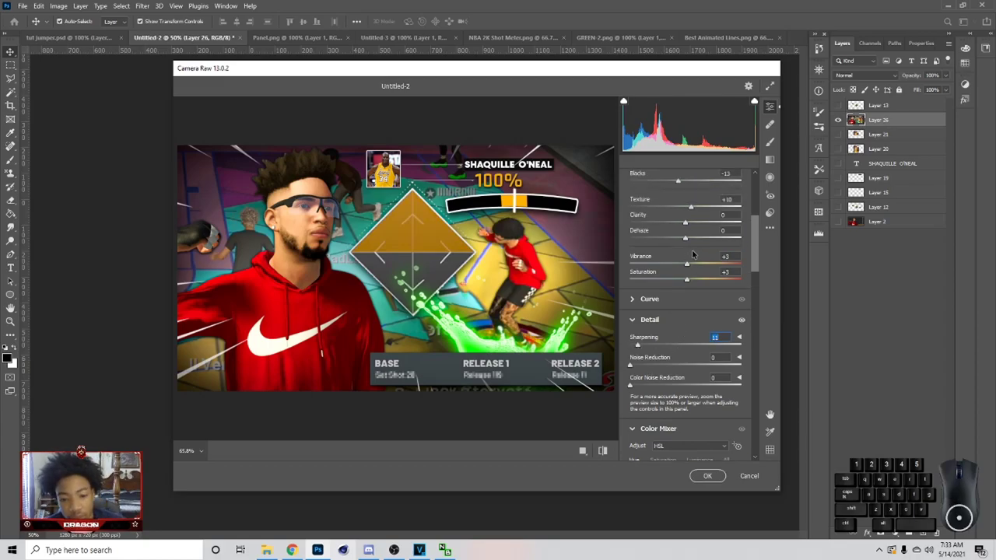
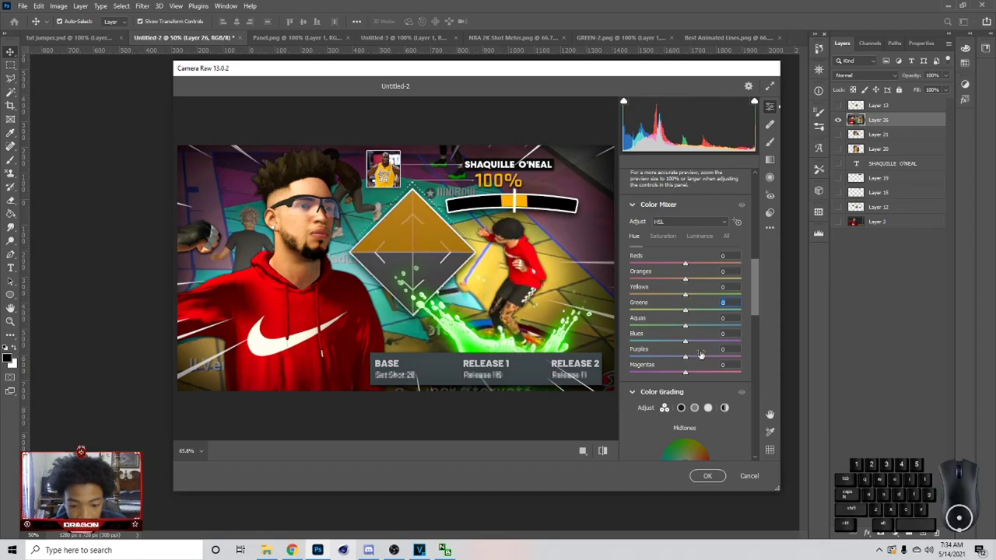
Adjust the contrast and highlights sliders and confirm the Camera Raw grade.
left_click(688, 267)
left_click_drag(657, 259, 715, 260)
left_click(720, 267)
left_click_drag(704, 267, 692, 265)
middle_click(700, 328)
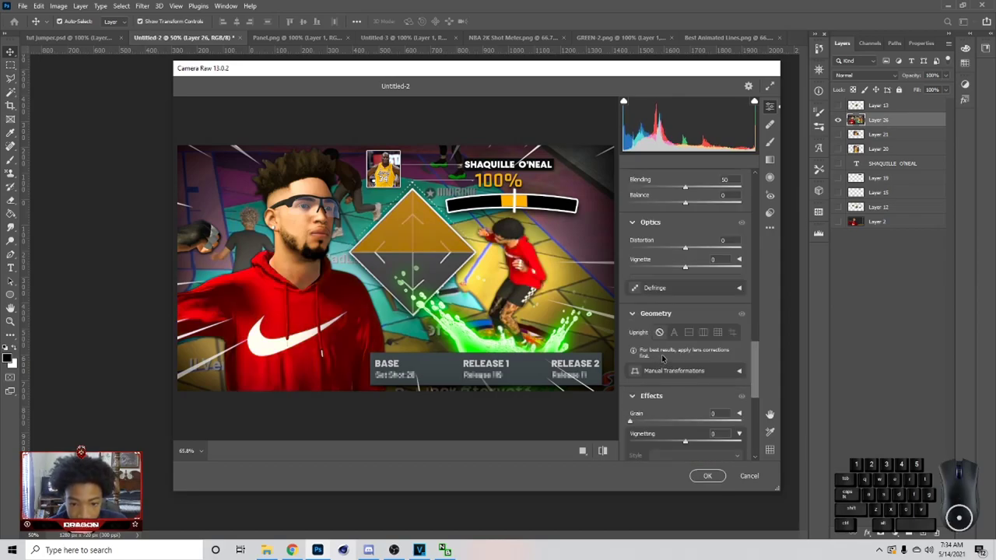
left_click(642, 374)
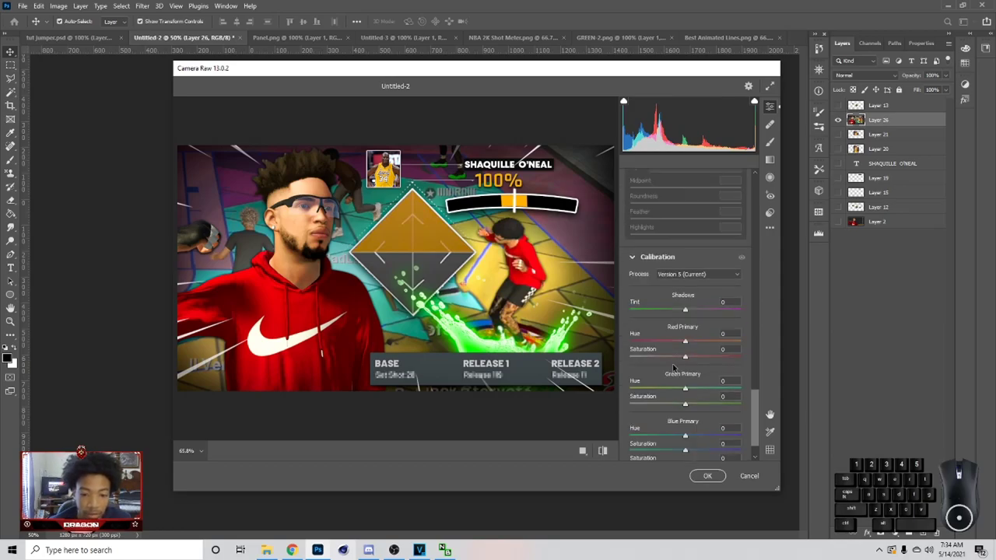
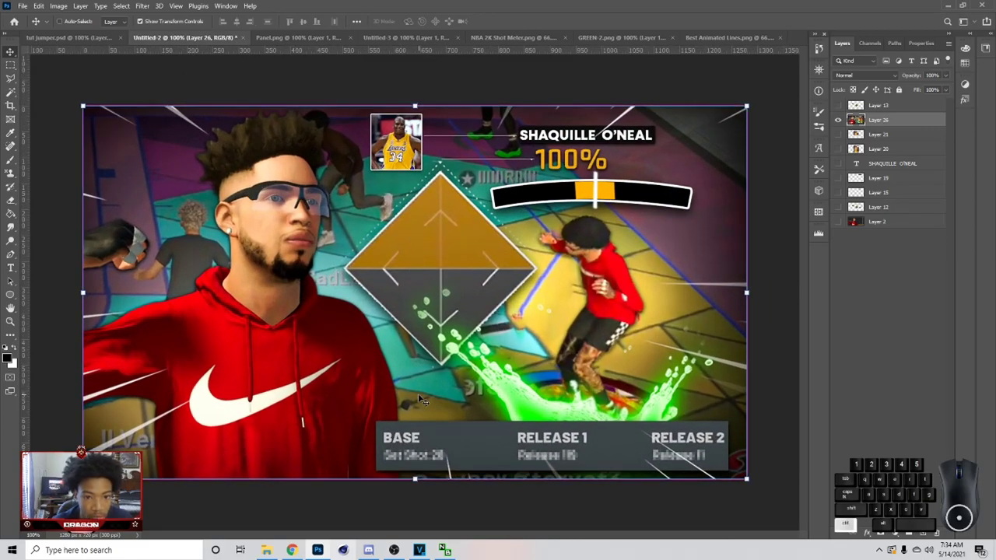
Run Magic Bullet PhotoLooks on the layer and apply the chromatic-aberration look.
left_click(145, 7)
left_click(288, 244)
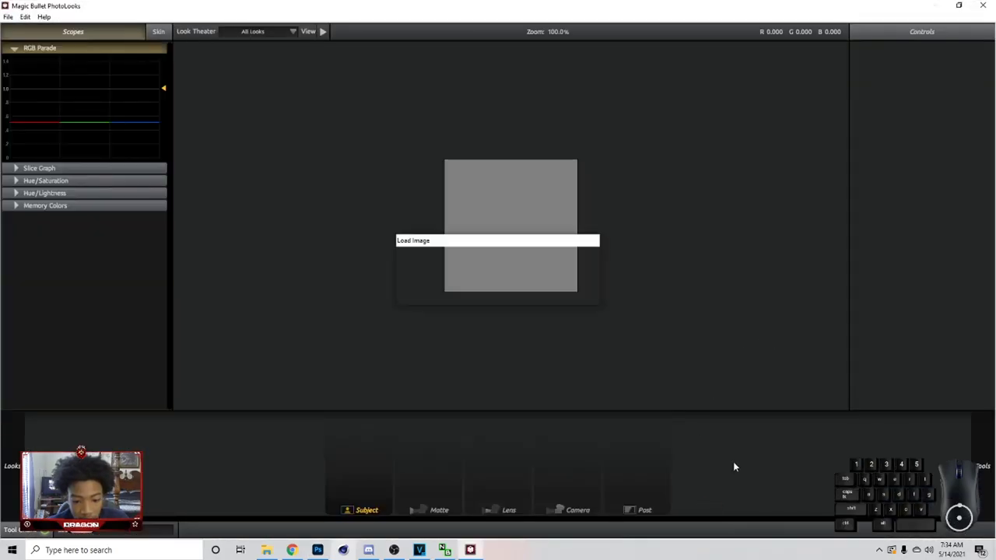
left_click(748, 463)
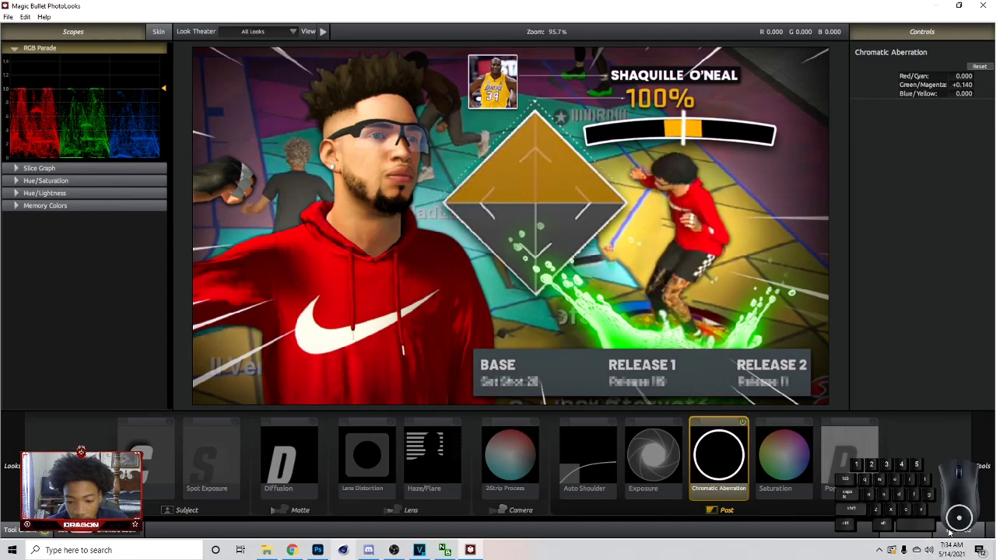
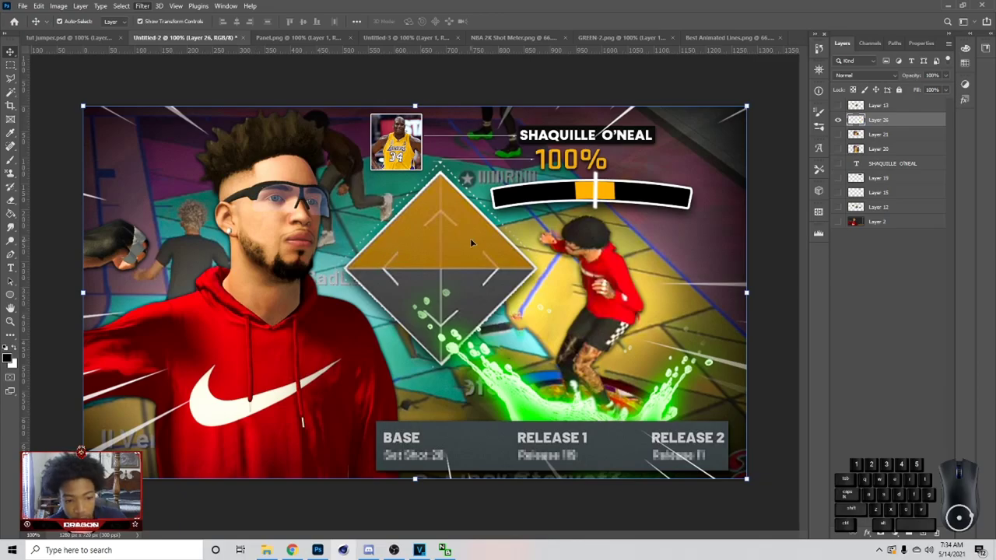
Launch Topaz Adjust 5 and expand the Global Adjustments detail controls.
left_click(147, 7)
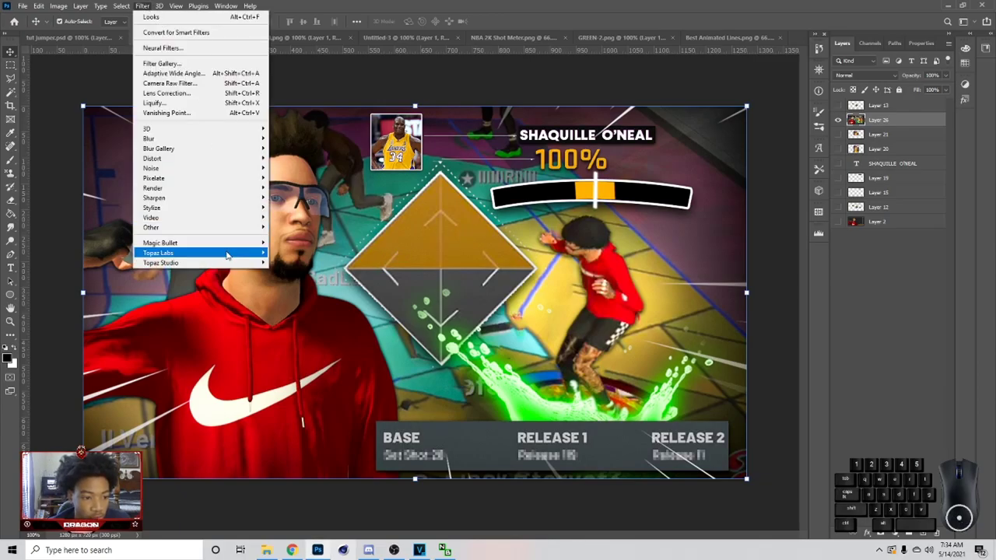
left_click(285, 259)
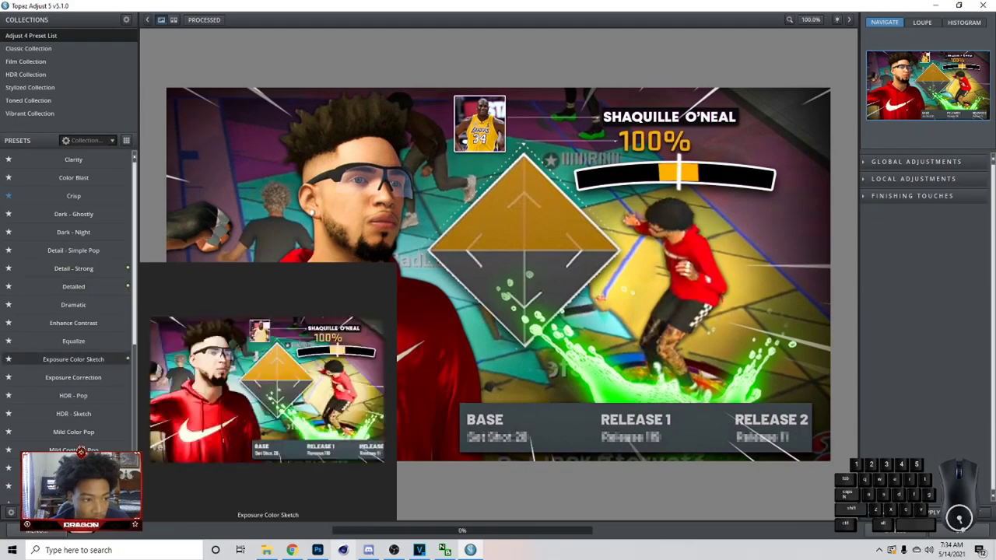
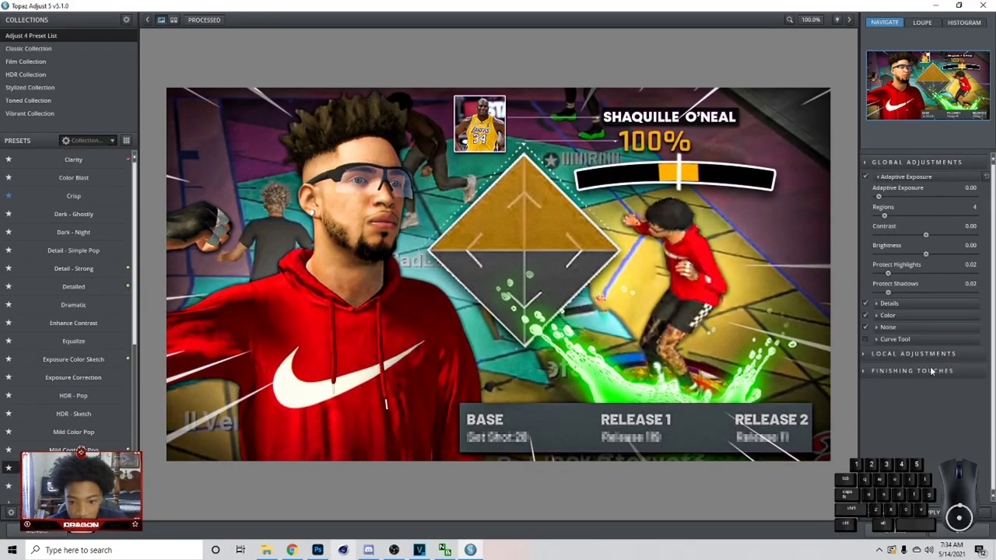
left_click(914, 313)
left_click(908, 308)
Raise the Details strength above its default.
left_click(906, 324)
left_click(901, 325)
double_click(905, 325)
left_click(909, 326)
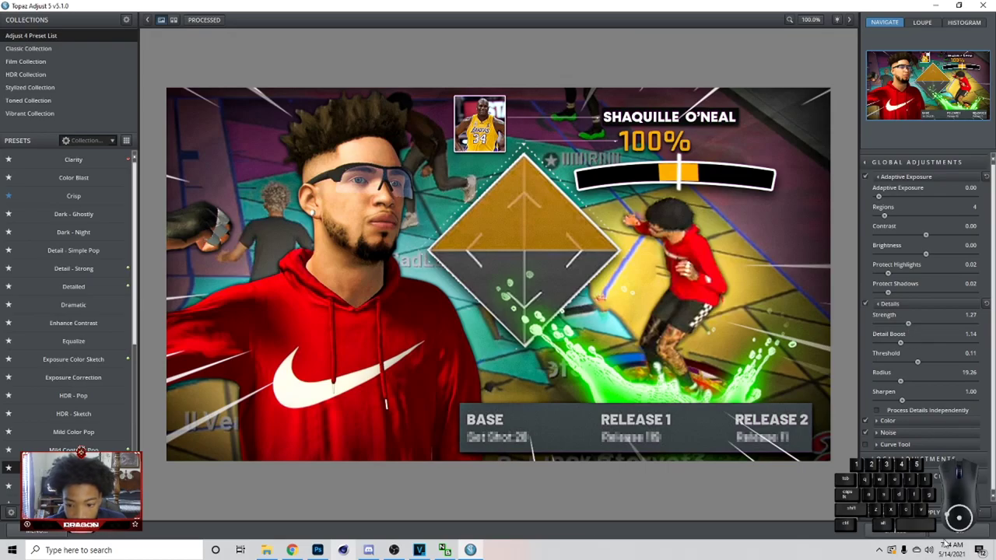
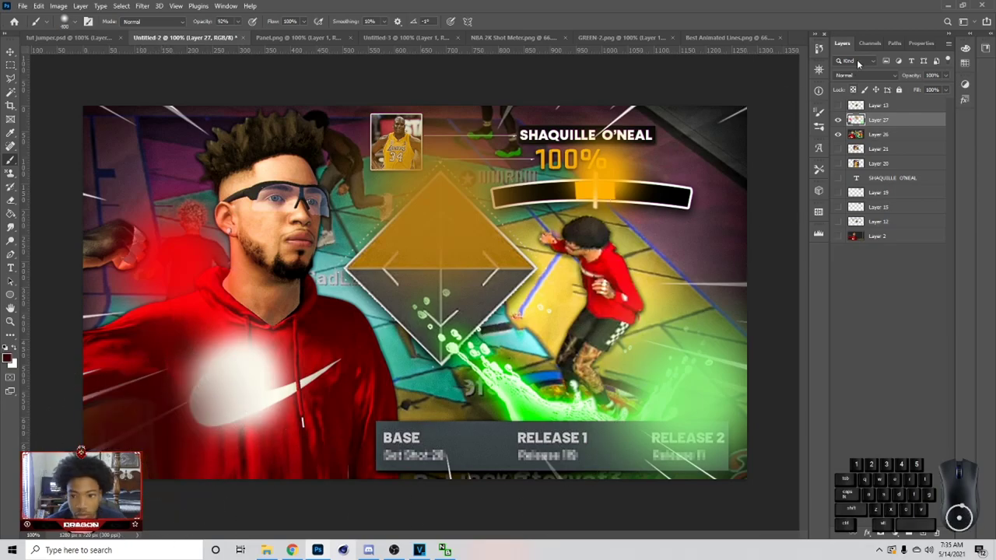
Blend the glow layer with Linear Dodge (Add) and lower its opacity.
left_click(855, 85)
left_click(861, 81)
left_click(879, 183)
left_click(950, 78)
left_click(918, 92)
left_click(909, 89)
left_click(907, 87)
Fine-tune the glow opacity and merge it into the artwork layer.
left_click(912, 87)
left_click(913, 88)
left_click(911, 87)
double_click(909, 89)
right_click(898, 119)
left_click(794, 418)
Browse the Filter > Noise submenu for the merged layer.
left_click(16, 60)
left_click(145, 3)
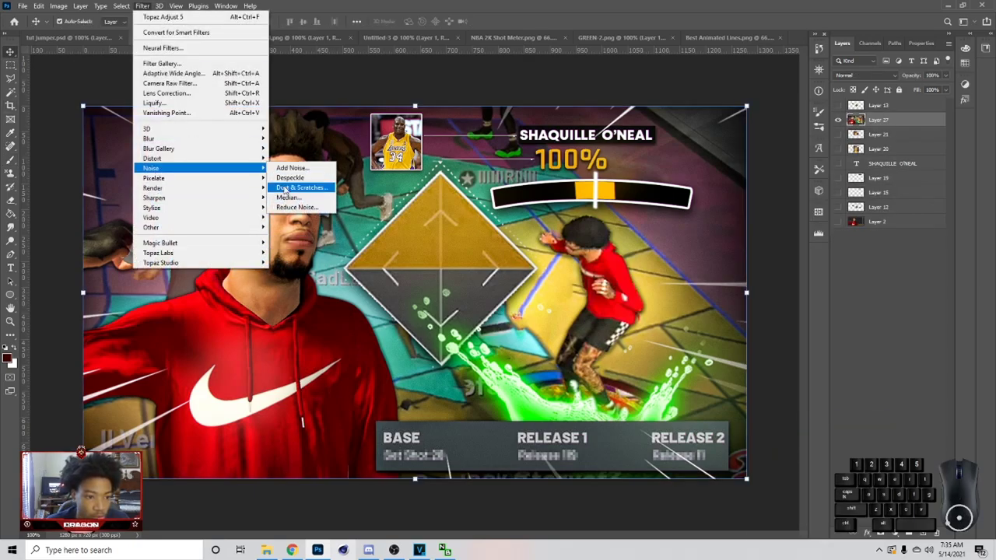